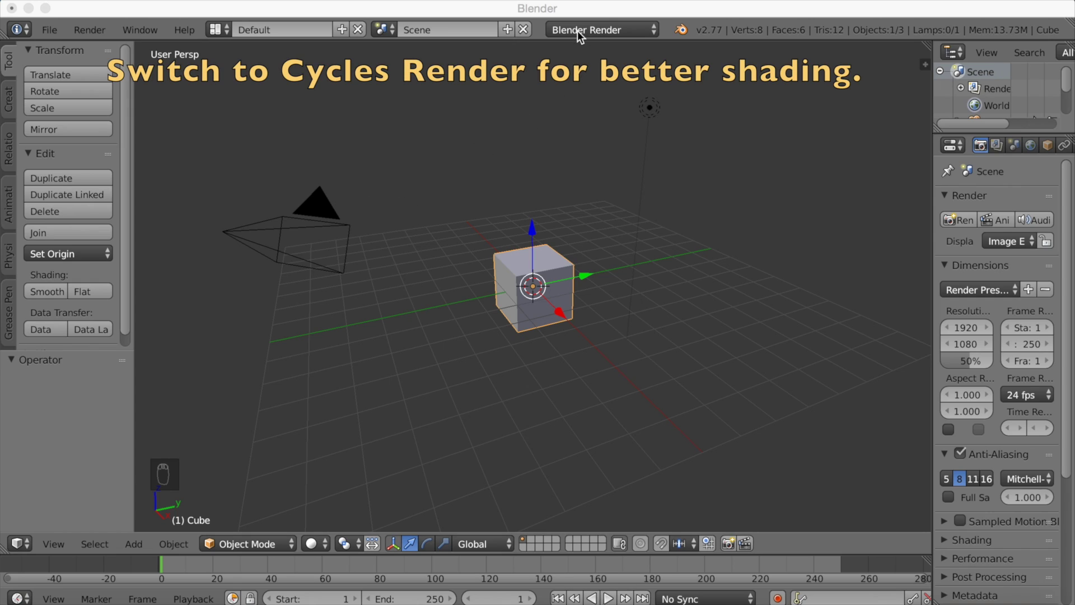
Step: Switch the render engine from Blender Render to Cycles Render
left_click_drag(591, 29, 578, 81)
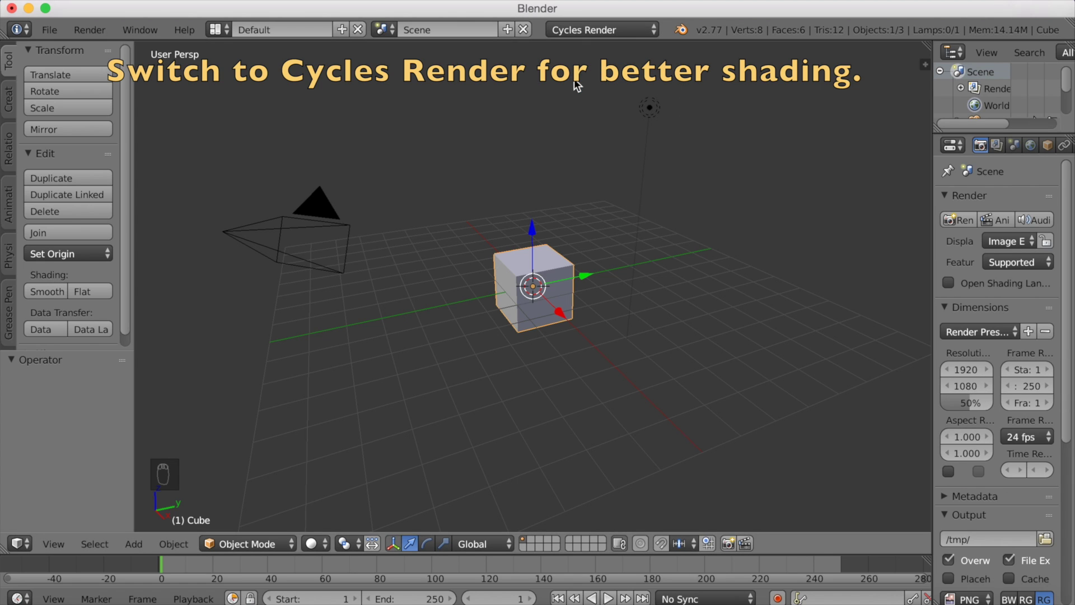
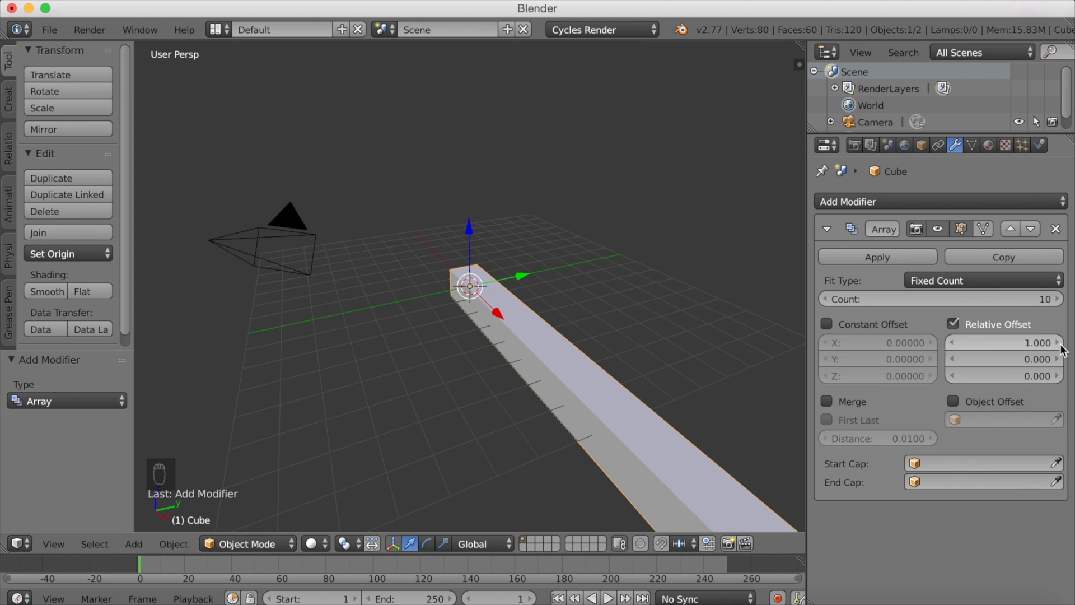
Step: Set the Array relative offset to 1.1 and start moving the cube row along X
left_click_drag(609, 367, 589, 345)
key("g")
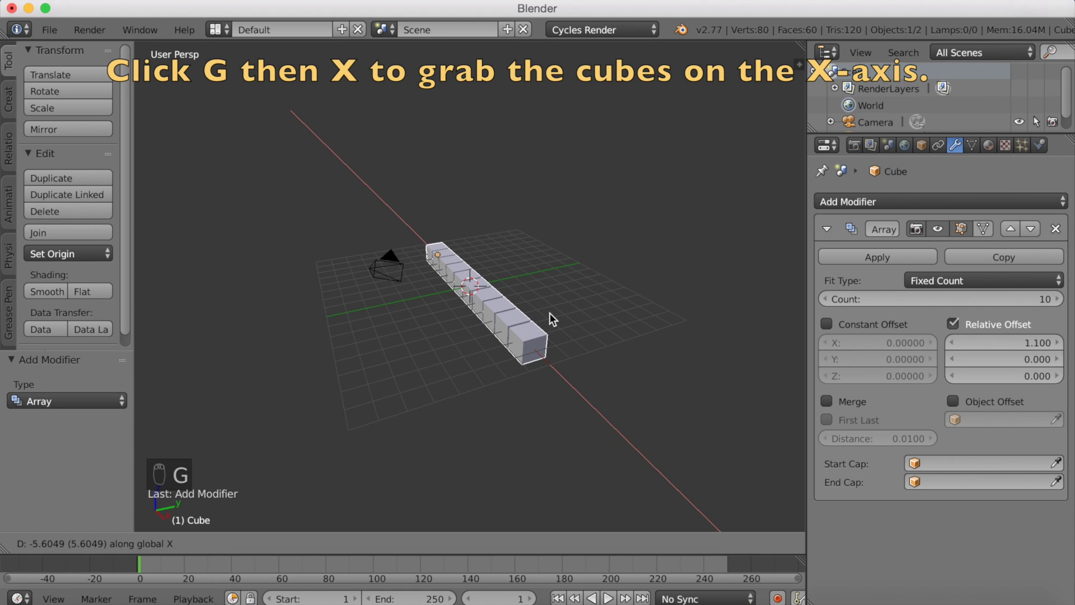
Step: Bring up the Add Modifier list to add another Array modifier
left_click(554, 317)
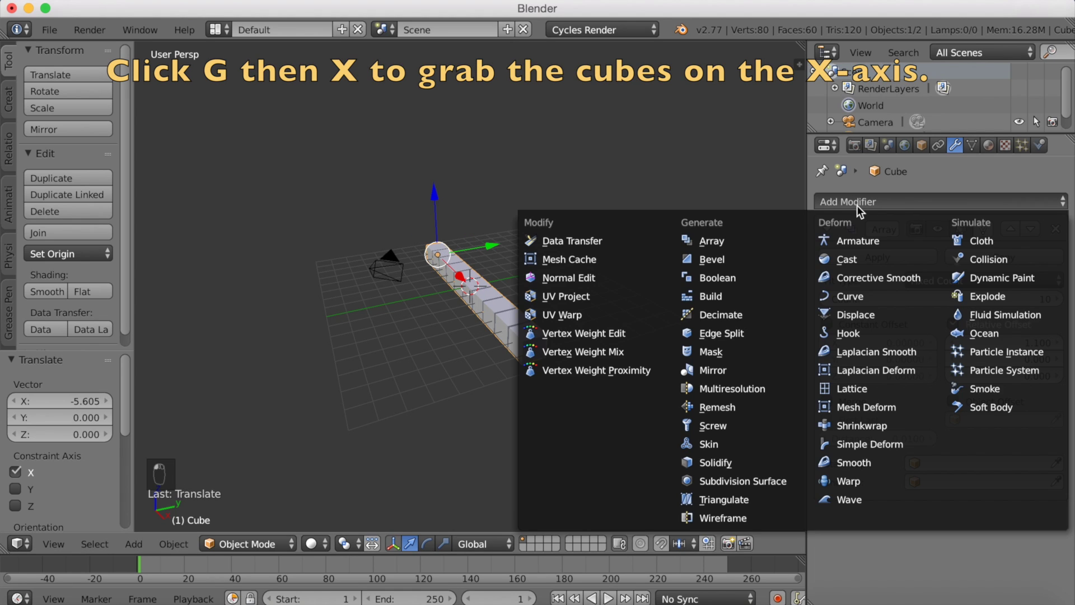
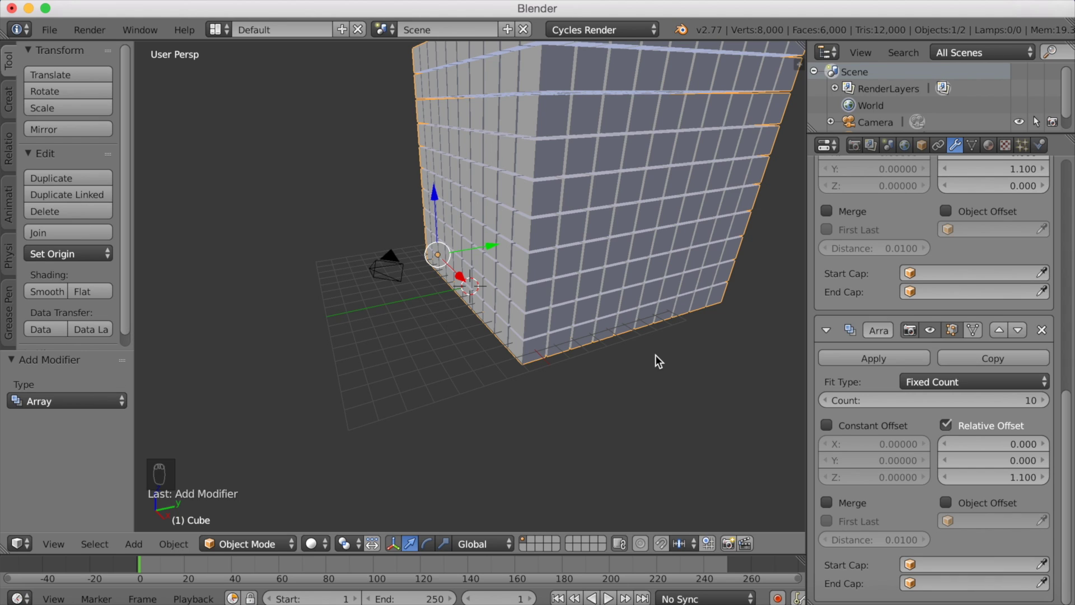
Step: Scale the cube block down to about 0.535
key("s")
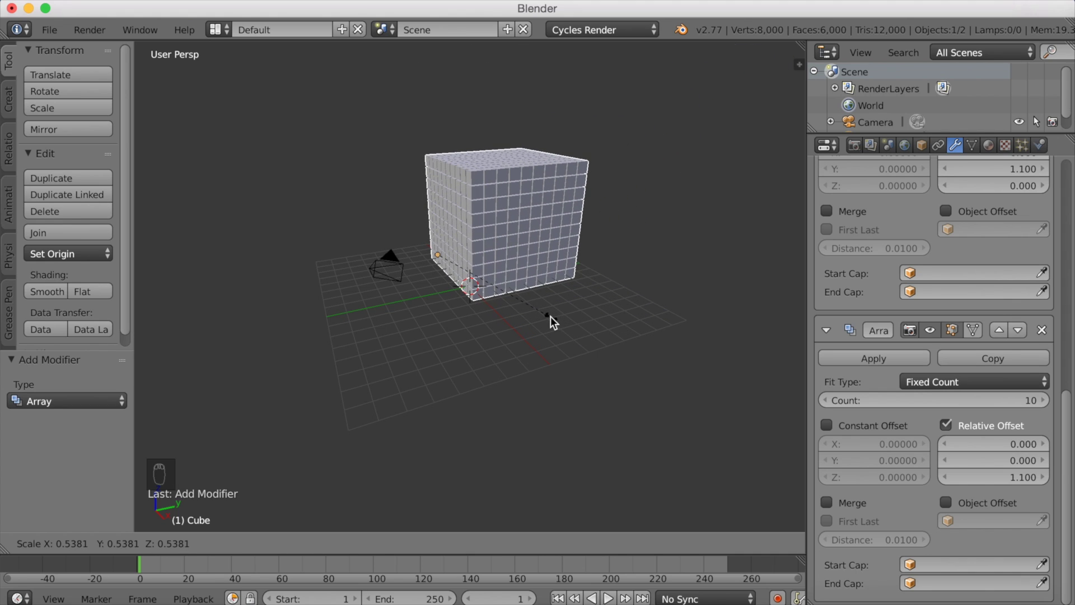
left_click_drag(553, 320, 1003, 166)
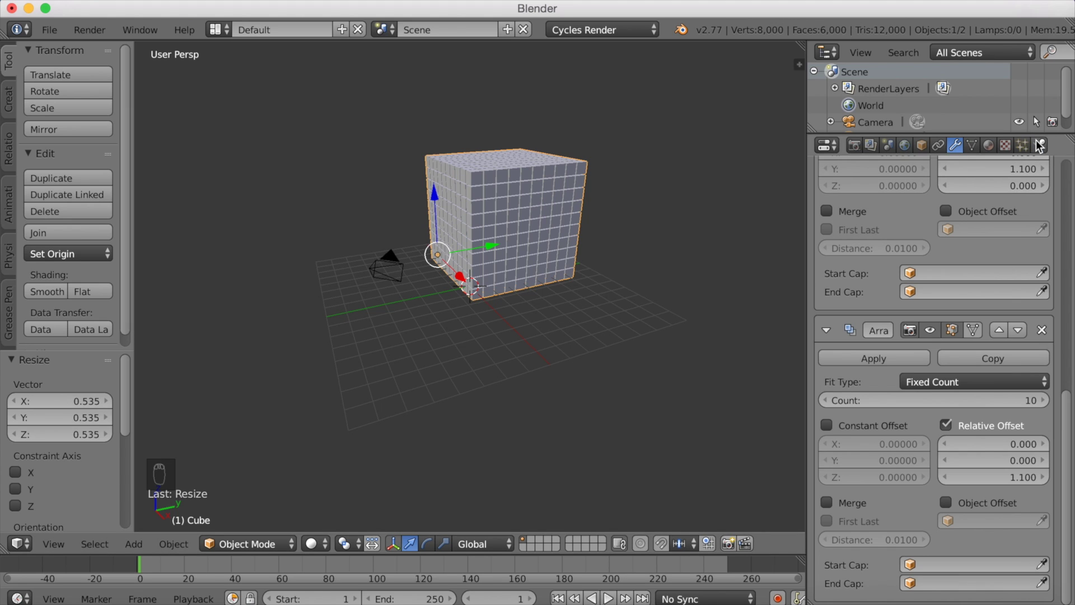
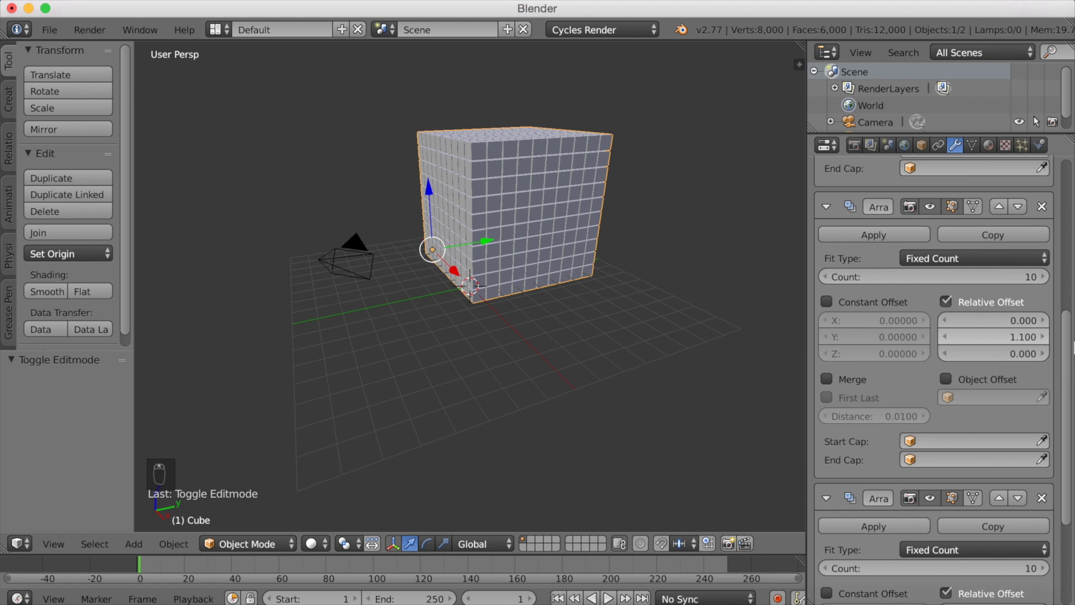
Step: Apply the Array modifiers and enter Edit Mode on the cube block's mesh
left_click_drag(1068, 343, 853, 273)
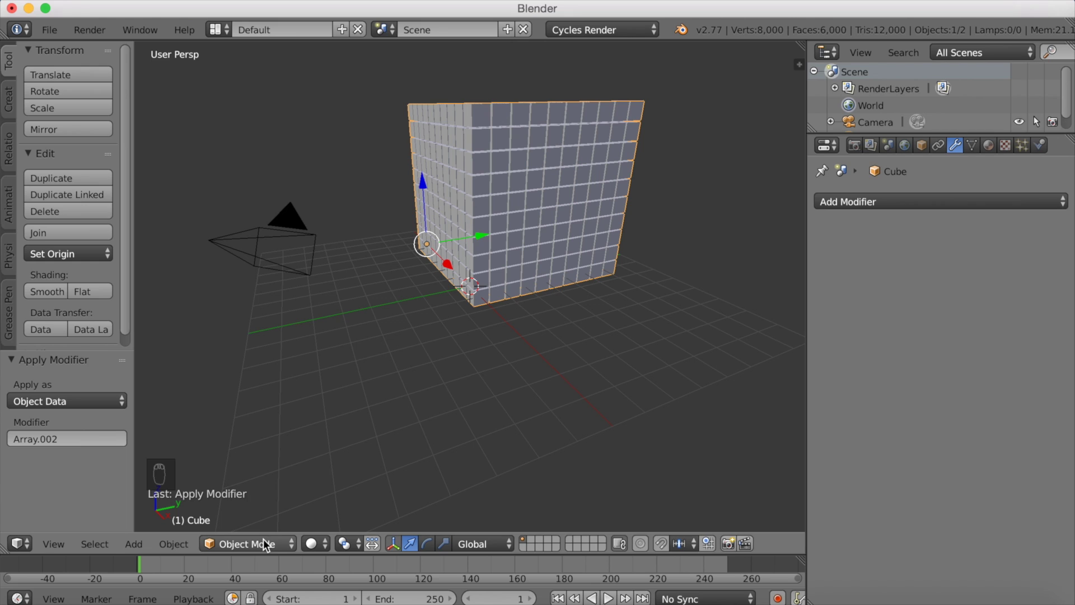
left_click_drag(267, 543, 260, 524)
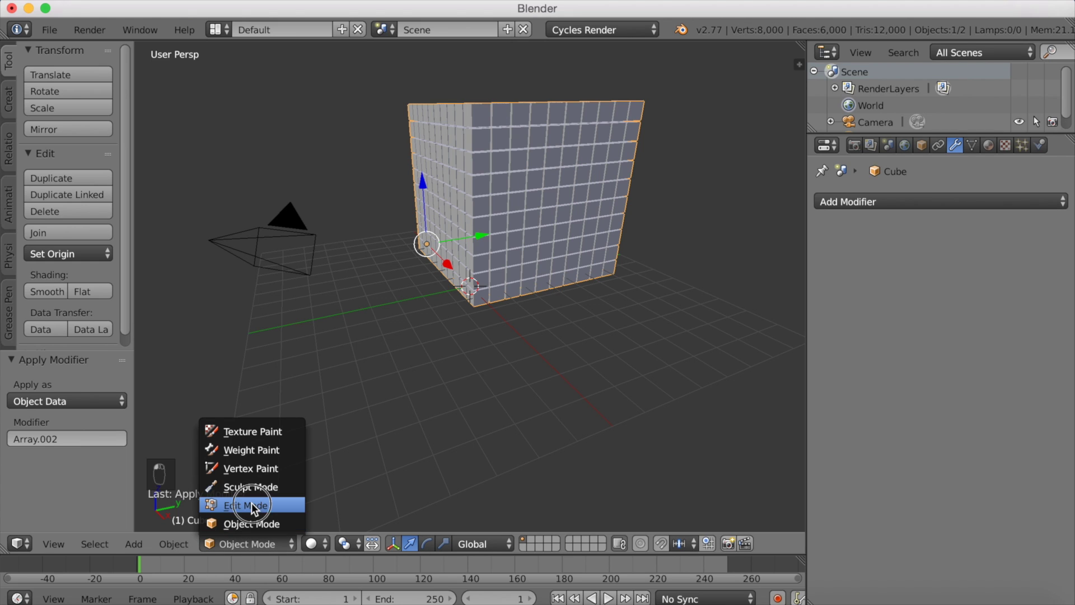
Step: Separate the mesh by loose parts so each small cube is its own object
key("p")
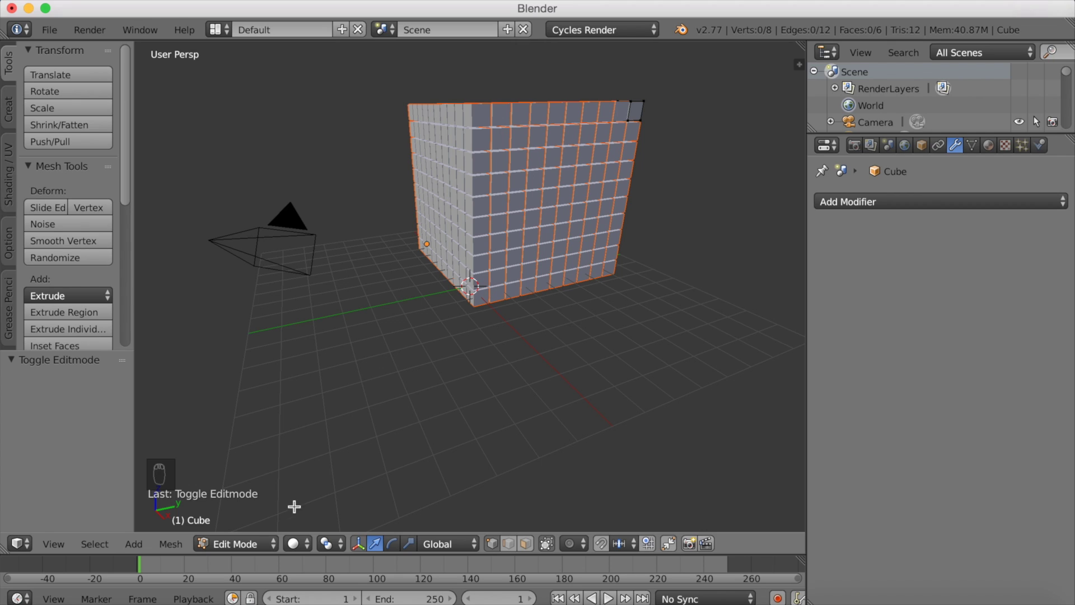
left_click_drag(252, 549, 369, 496)
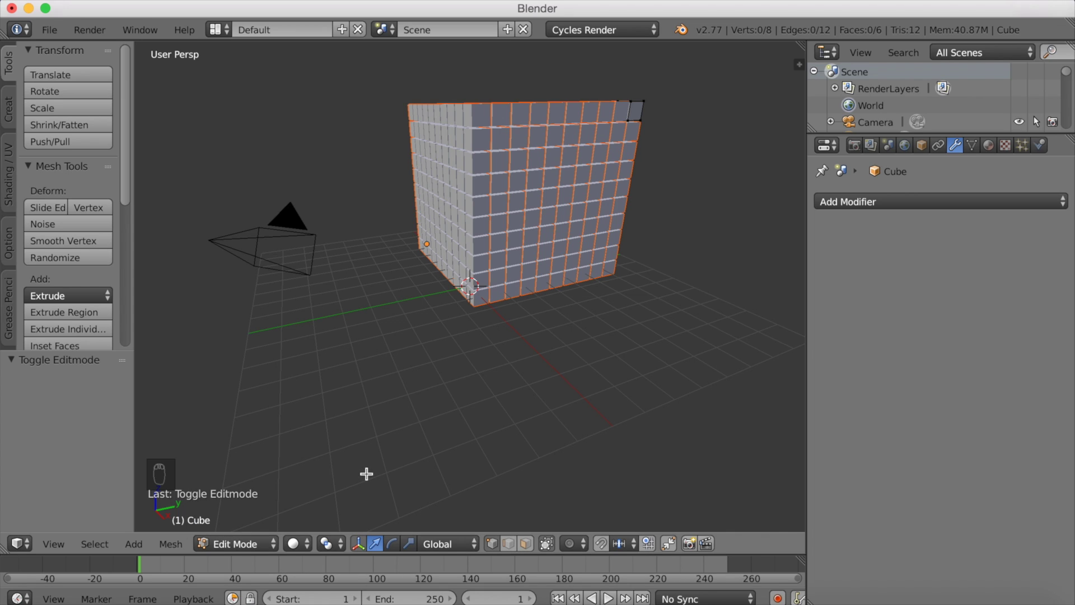
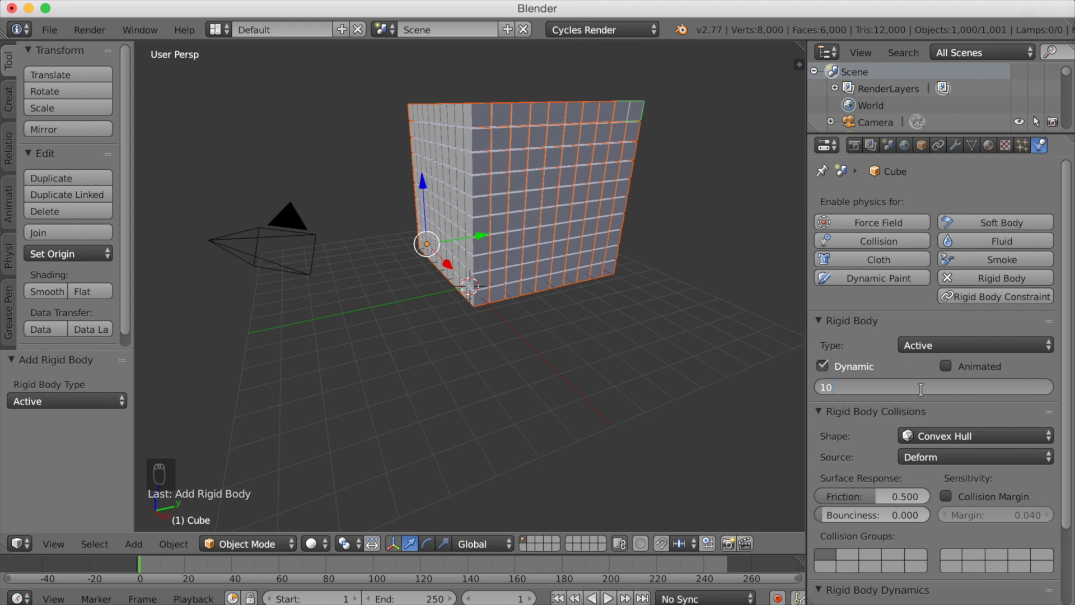
Step: Enter a rigid body value of 0 while configuring the cubes' physics
key("KP_0")
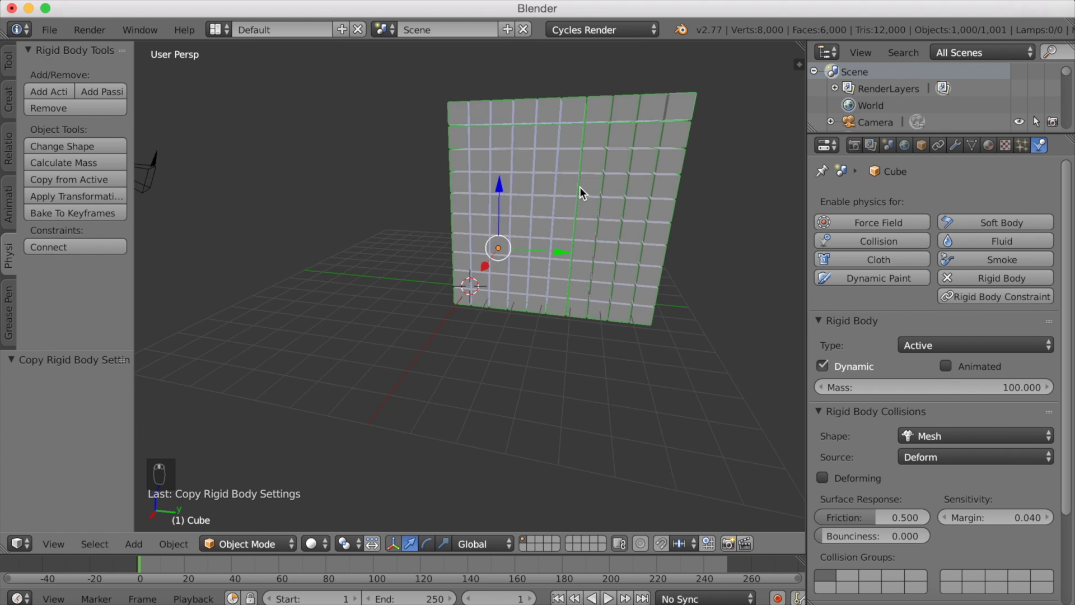
Step: Tilt the cube block, raise it about ten units, and start scaling up a new floor plane
key("r")
left_click_drag(674, 279, 599, 478)
key("g")
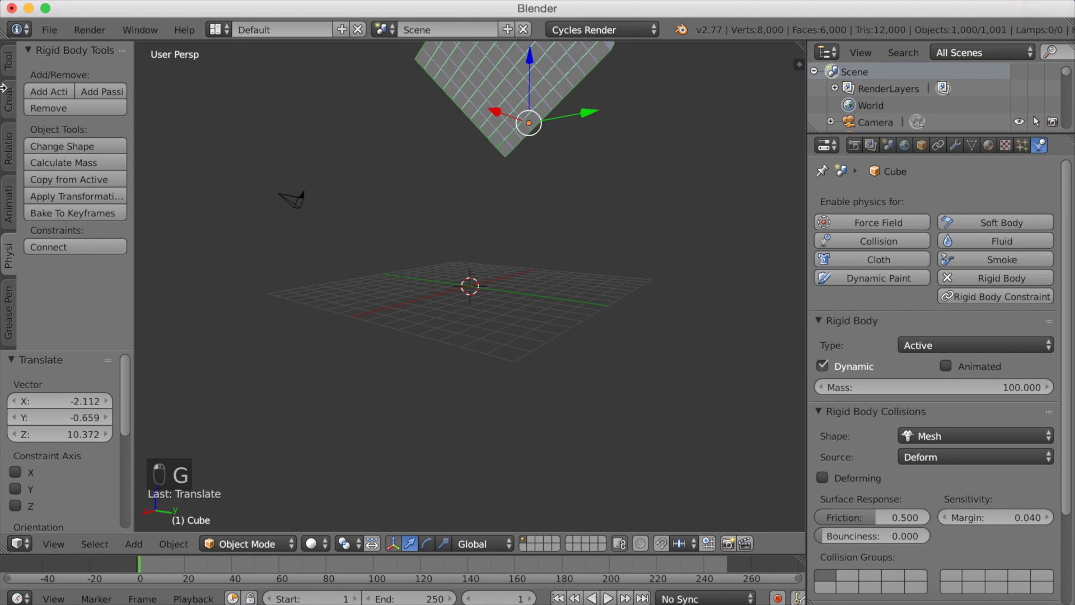
left_click_drag(12, 95, 524, 276)
key("s")
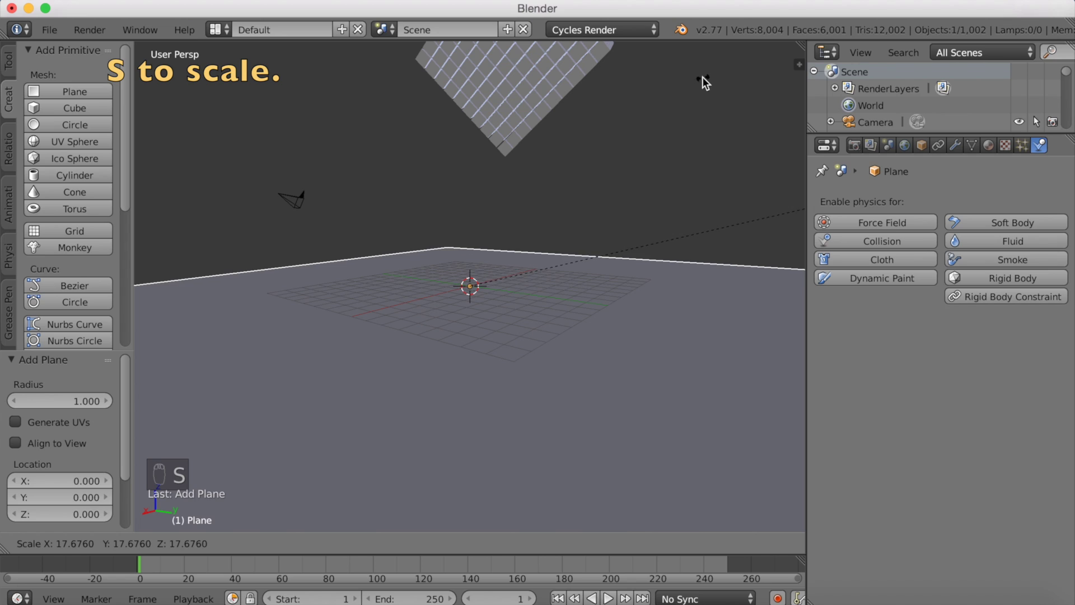
Step: Confirm the floor plane's scale of about 17.7
left_click(579, 174)
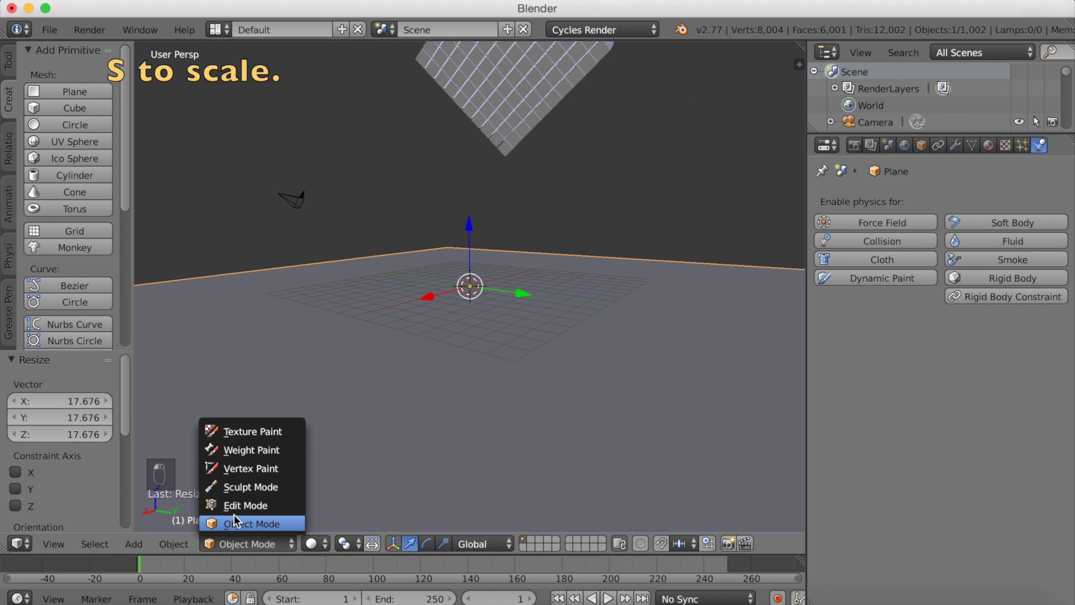
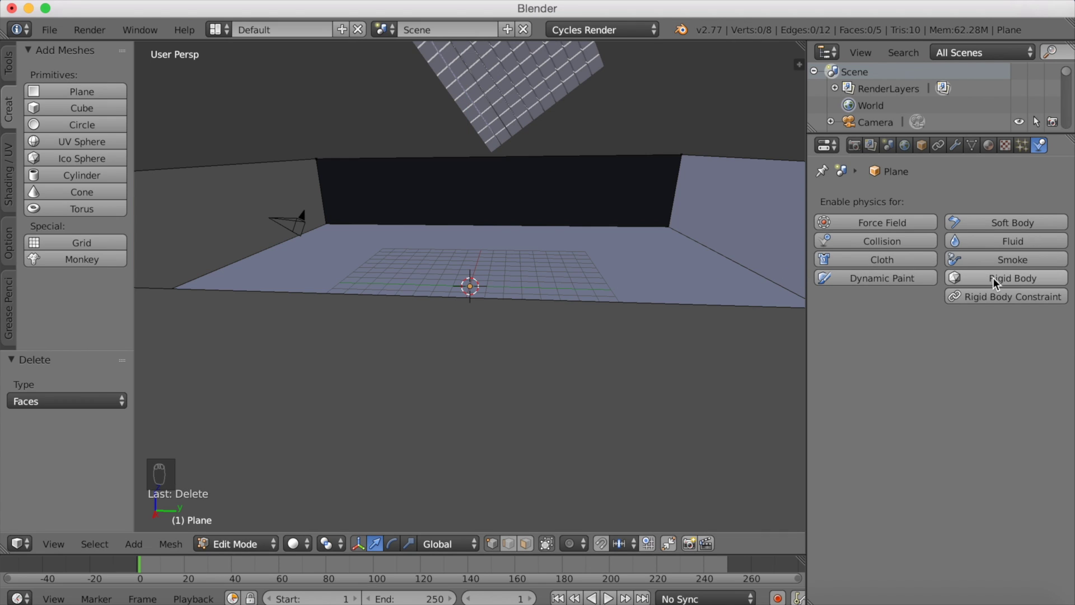
Step: Add Rigid Body physics to the walled floor
left_click(236, 525)
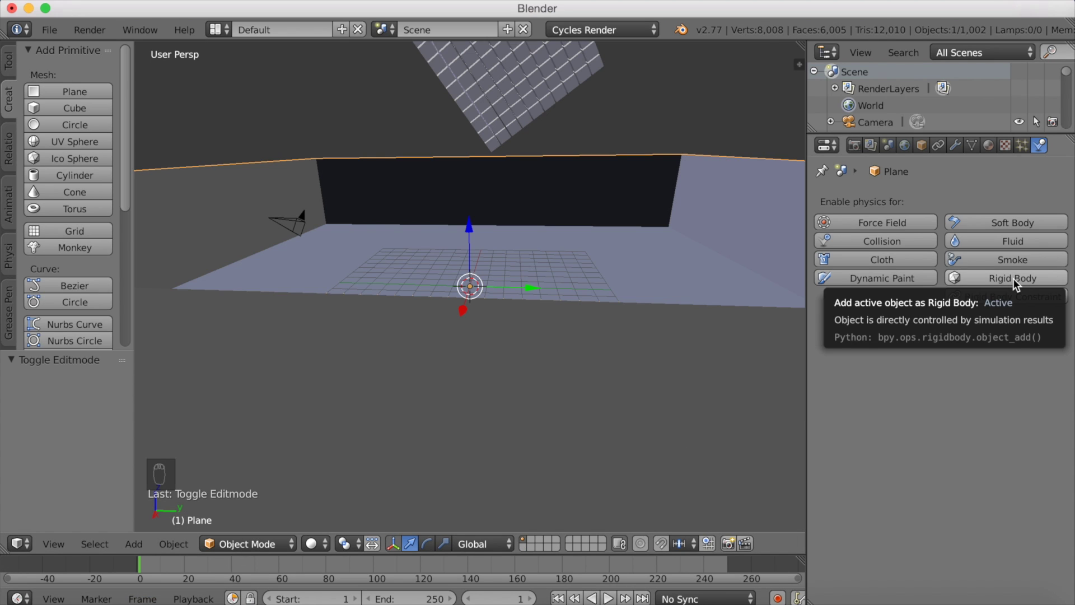
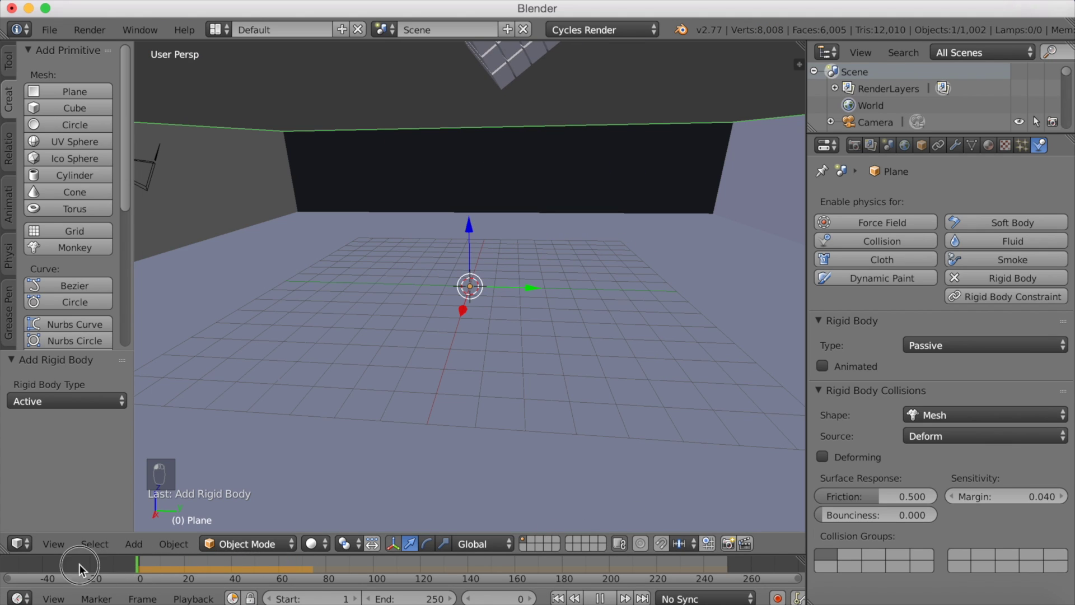
Step: View the scene side-on in wireframe and box-select all the small cubes
middle_click(495, 280)
left_click_drag(551, 202, 551, 193)
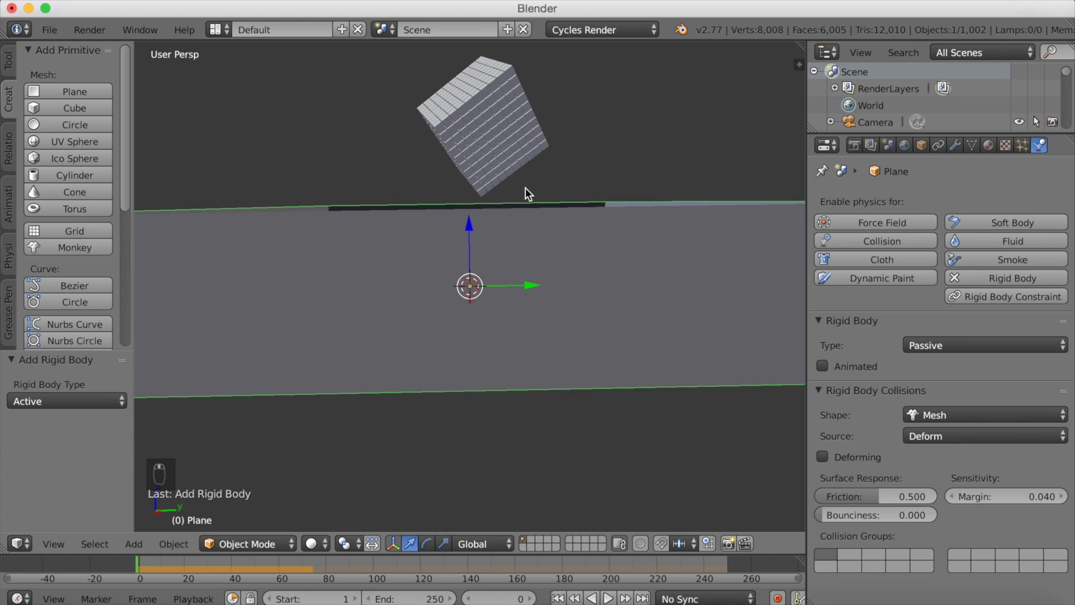
key("a")
key("b")
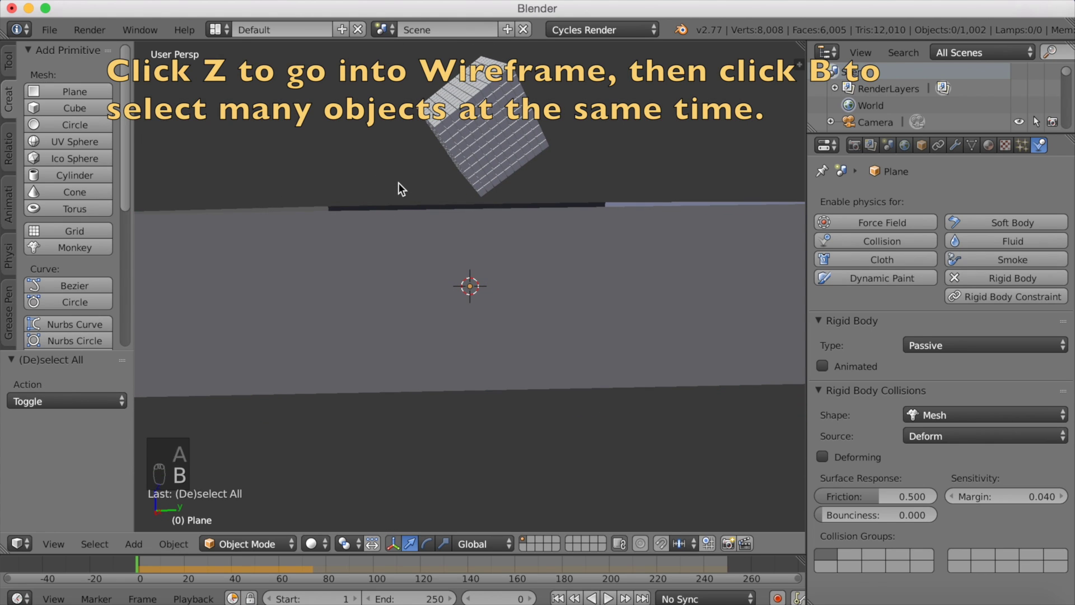
key("z")
Step: Play the falling-cubes simulation in solid shading and orbit around the settling pile
key("b")
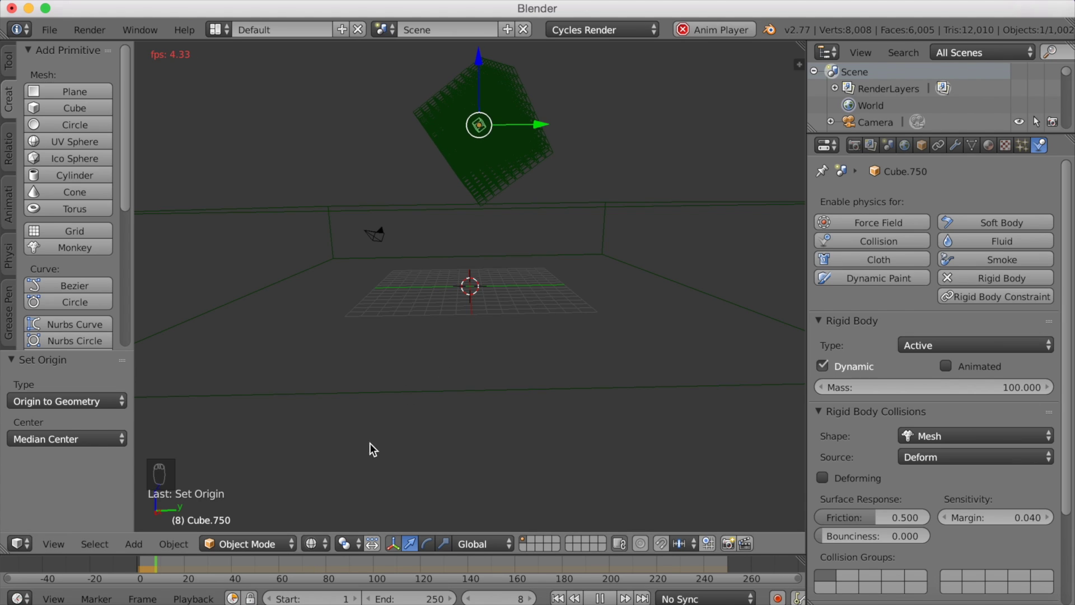
key("z")
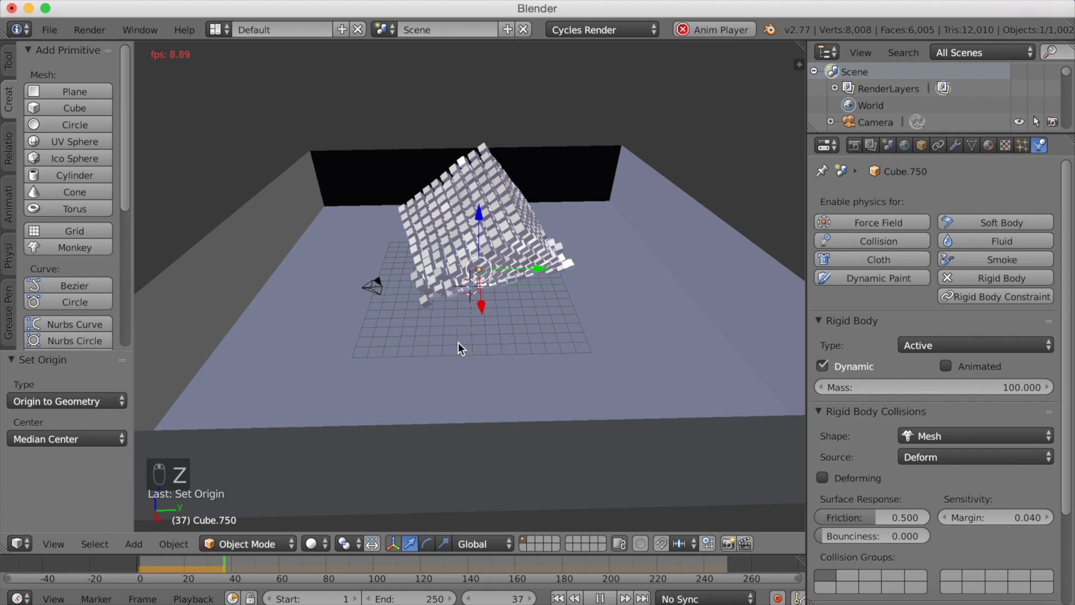
middle_click(482, 355)
middle_click(479, 354)
middle_click(464, 349)
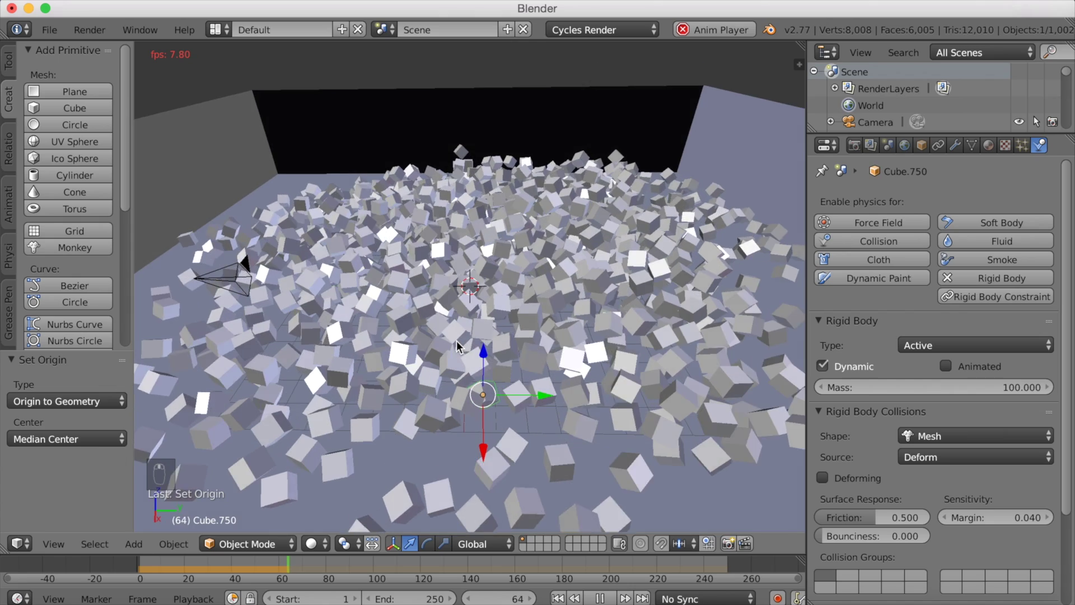
middle_click(483, 344)
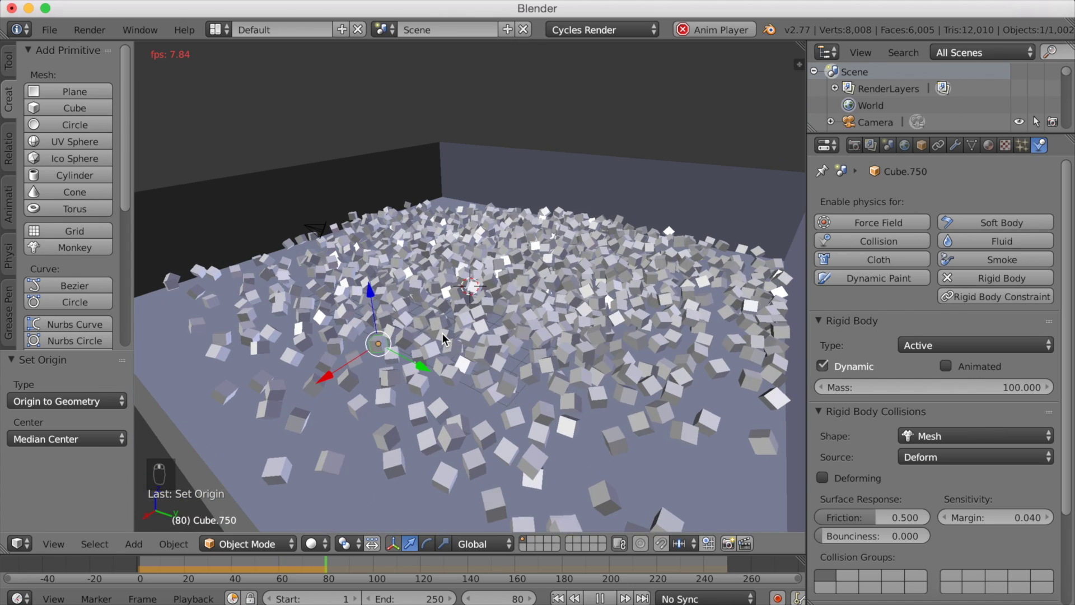
middle_click(446, 337)
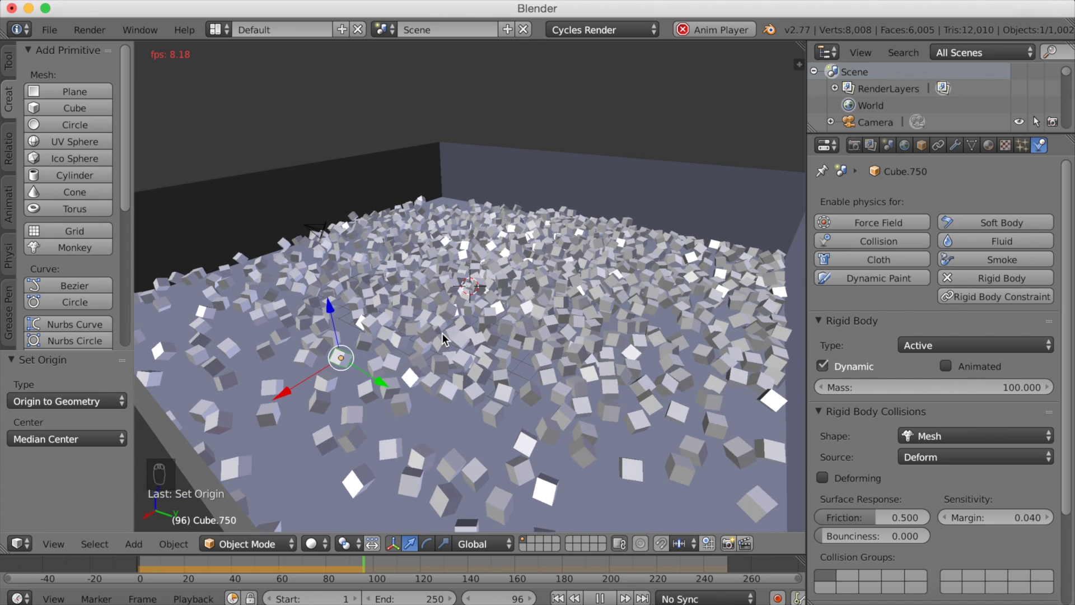
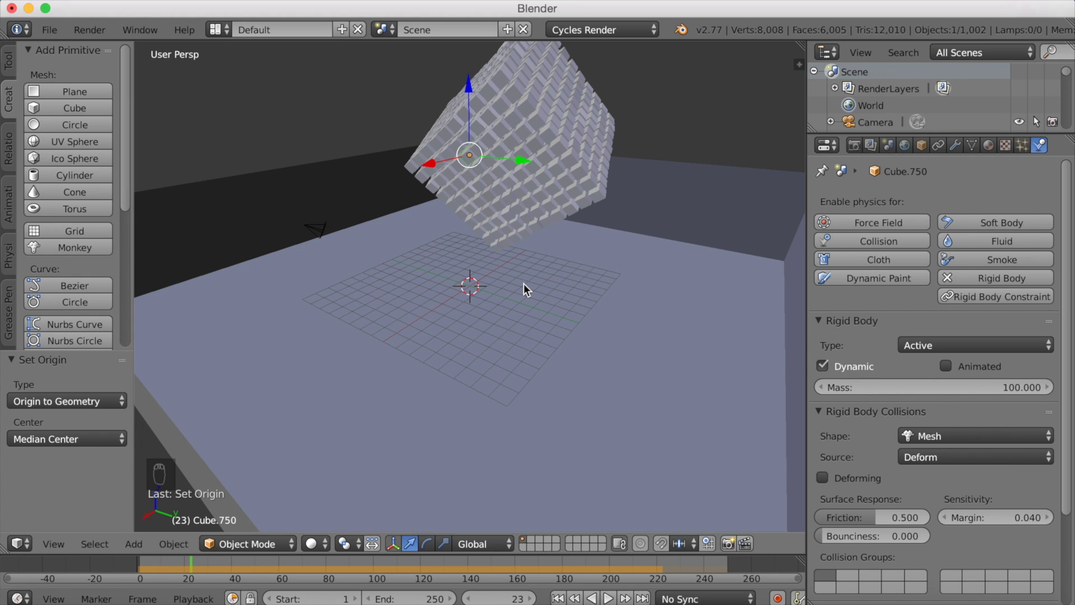
Step: In wireframe view, link the blue Diffuse material to all cubes and start the floor's new material
left_click_drag(178, 573, 513, 272)
left_click_drag(504, 277, 430, 178)
key("z")
key("b")
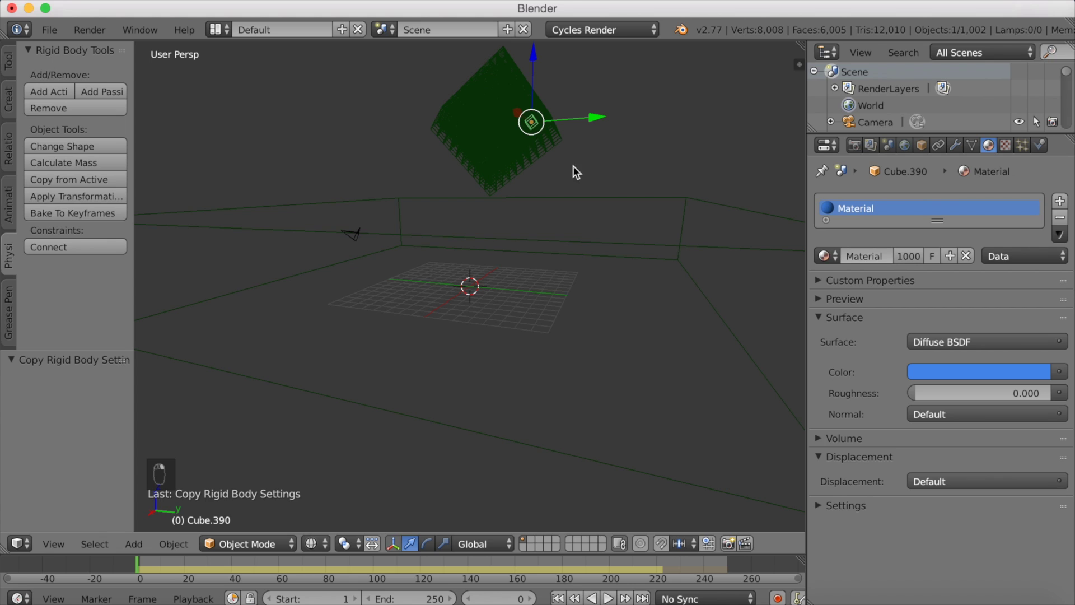
left_click_drag(586, 200, 606, 214)
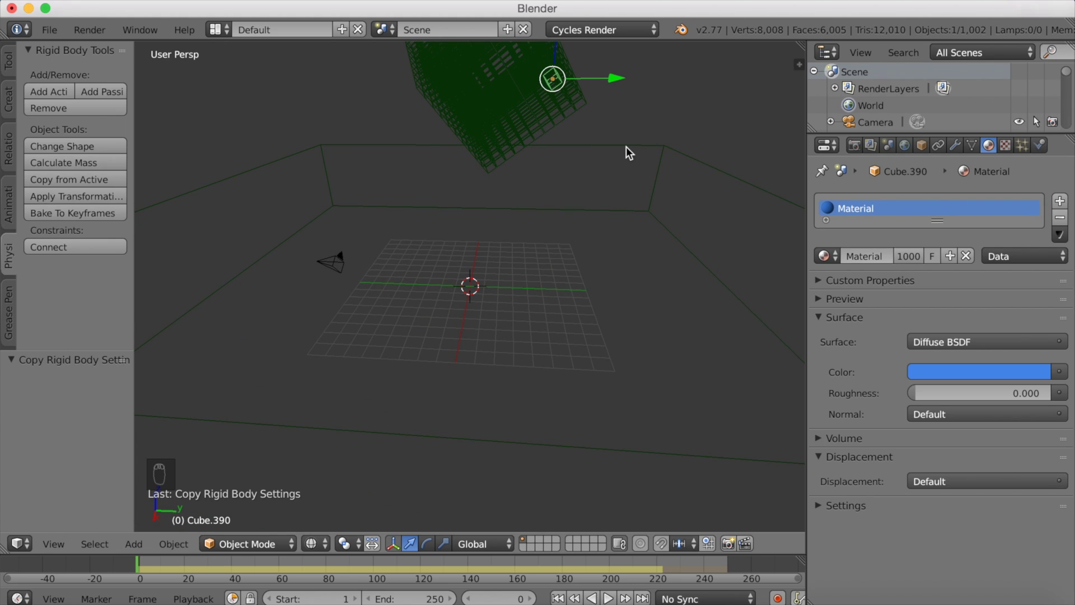
Step: Orbit around the walled room to find a spot for the new plane at the origin
left_click_drag(630, 150, 880, 263)
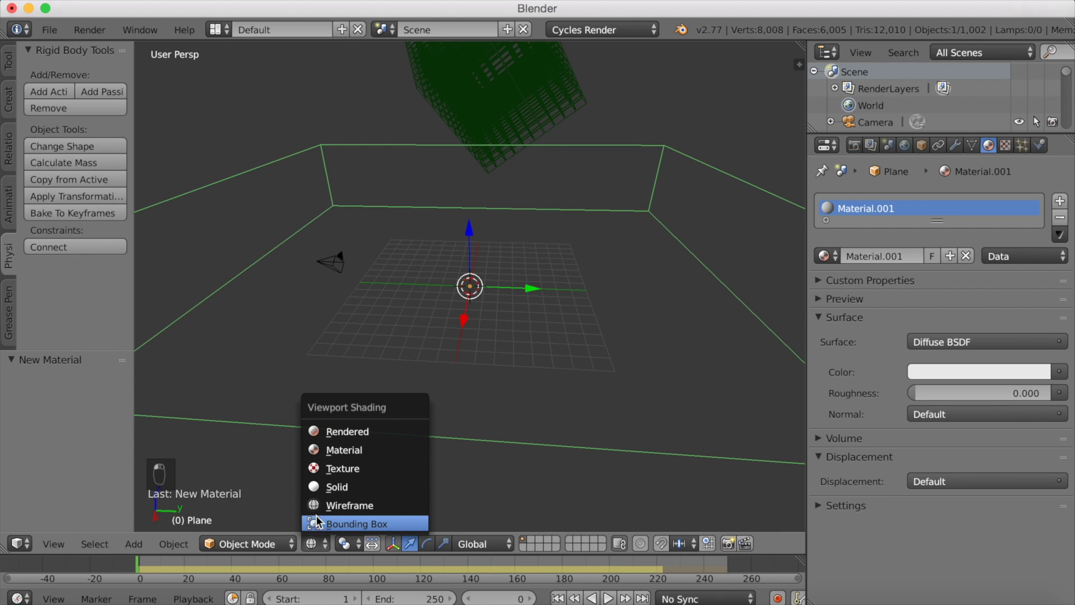
left_click_drag(481, 322, 335, 158)
middle_click(524, 171)
middle_click(543, 170)
middle_click(556, 169)
left_click_drag(569, 165, 651, 234)
left_click_drag(651, 235, 684, 237)
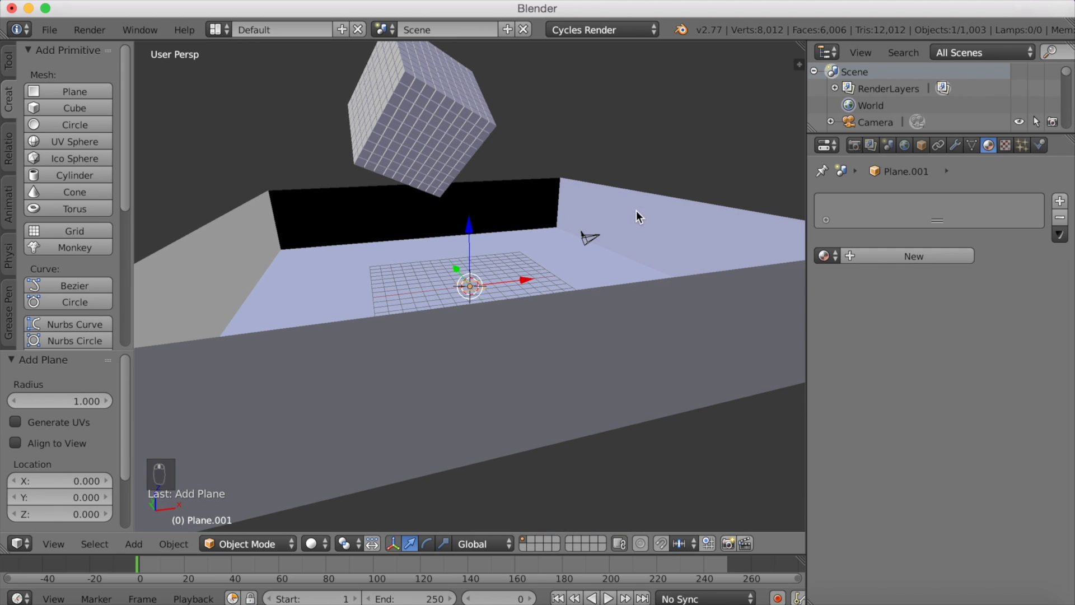
Step: Tilt, raise and enlarge the new plane so it hangs above the room
key("r")
left_click_drag(627, 312, 604, 350)
key("g")
left_click(720, 209)
left_click(707, 203)
key("r")
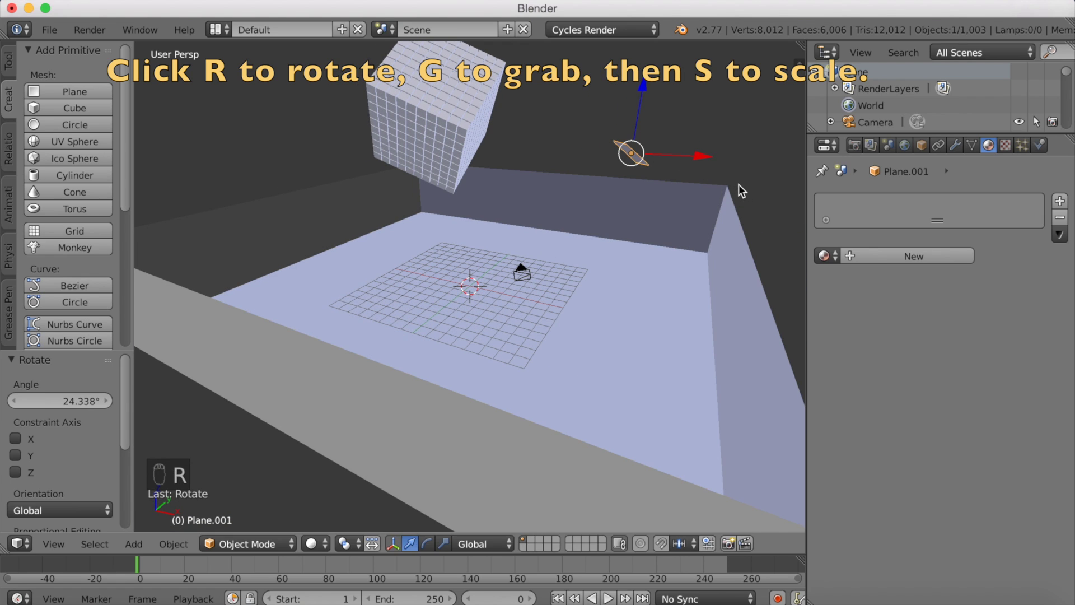
key("s")
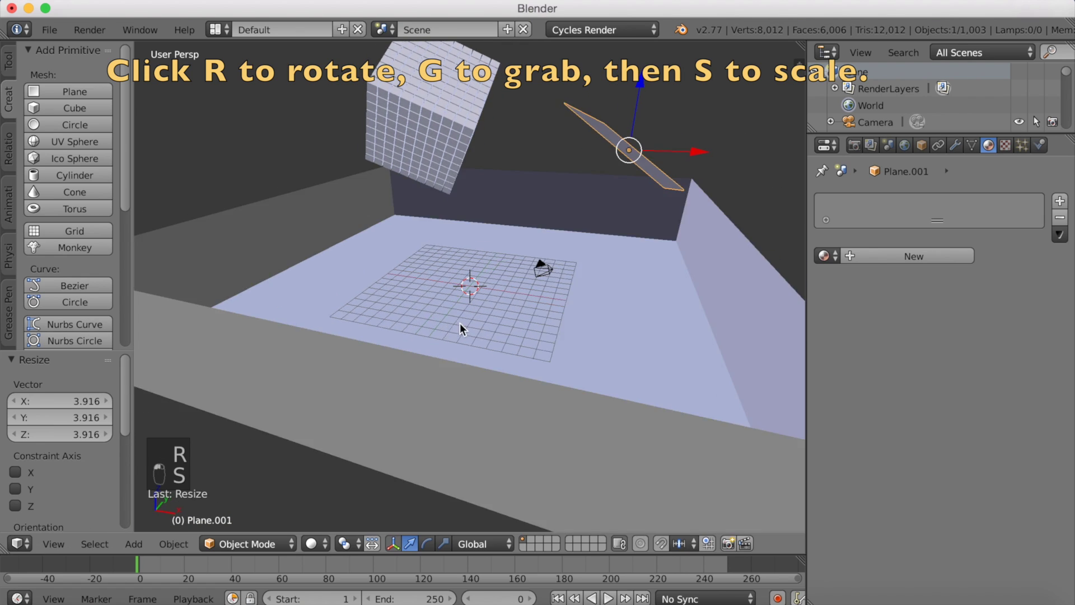
Step: Give the plane a white Emission material of strength 6 and shrink it slightly
key("g")
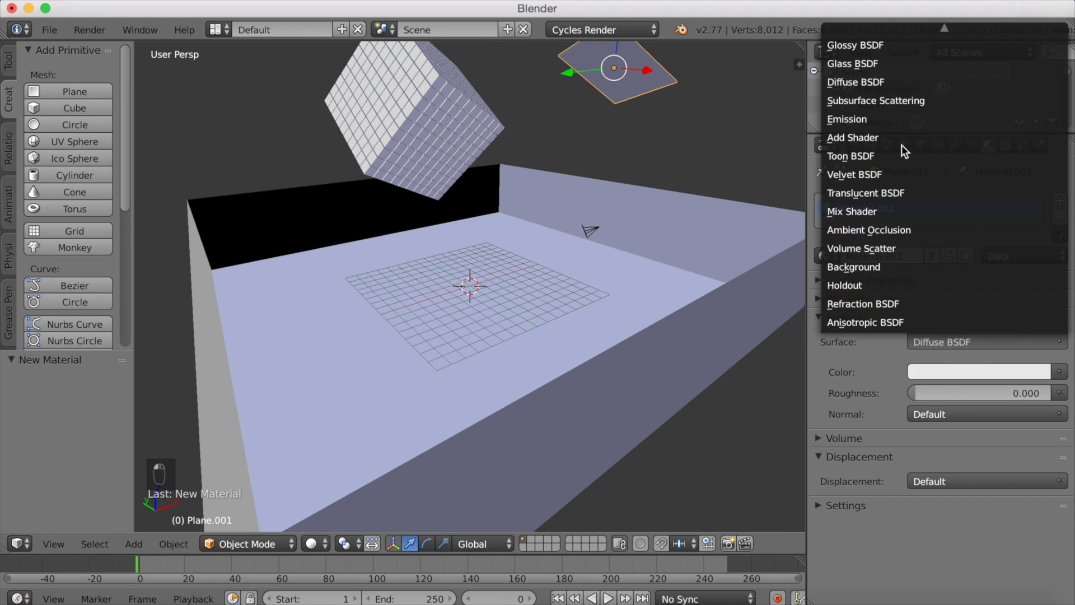
key("s")
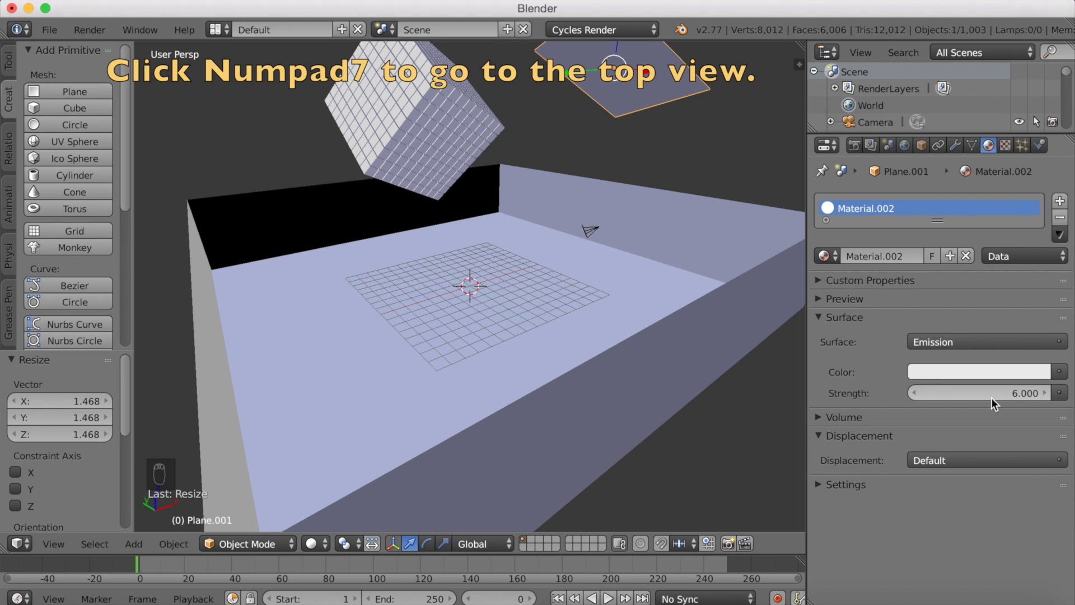
Step: From top view, duplicate the glowing plane, rotate the copy about Z and place it along the floor's edge
key("KP_7")
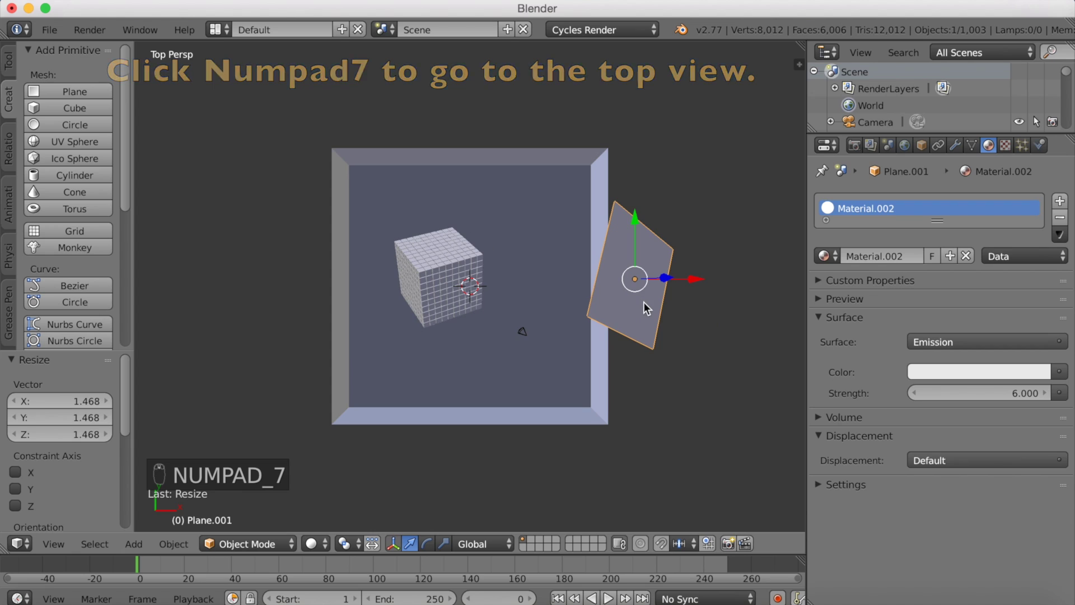
key("shift+d")
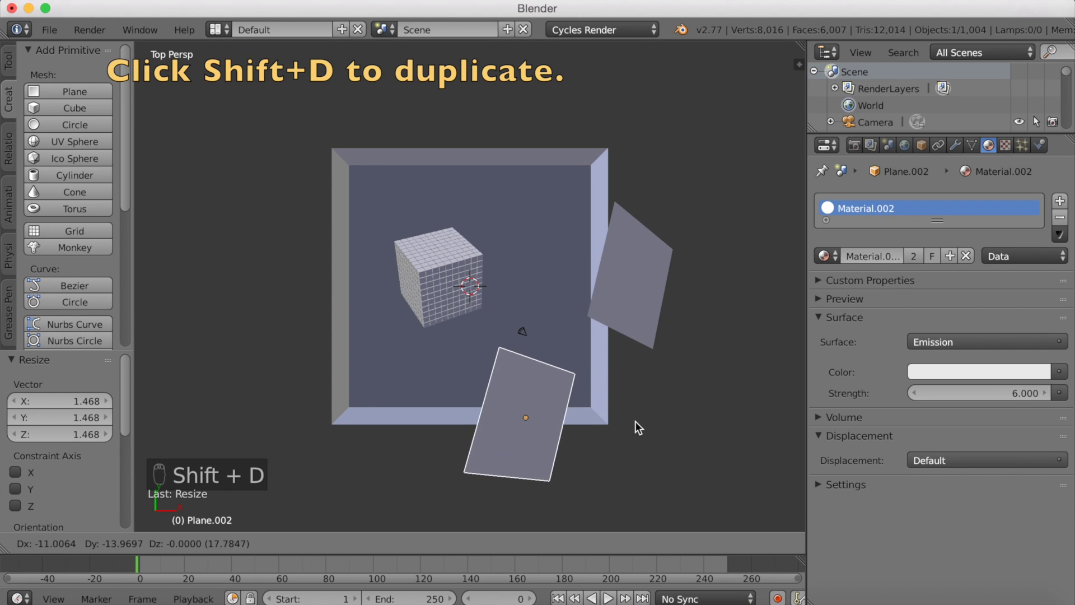
left_click_drag(643, 399, 638, 333)
key("r")
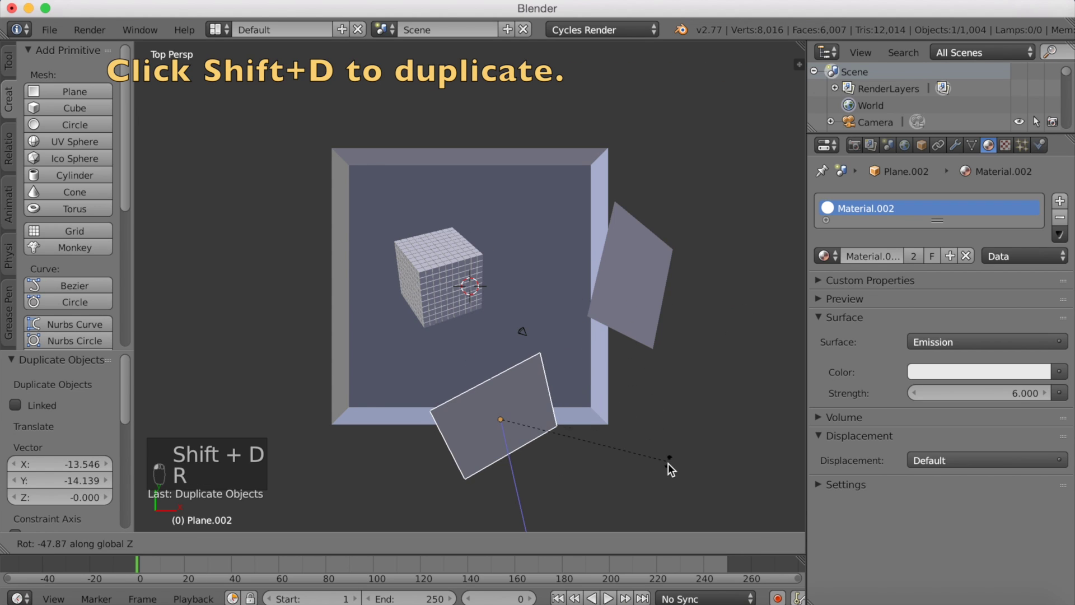
left_click_drag(684, 169, 676, 184)
key("s")
left_click(638, 216)
Step: Duplicate again, rotate and resize the third panel and set it over the opposite corner
key("shift+d")
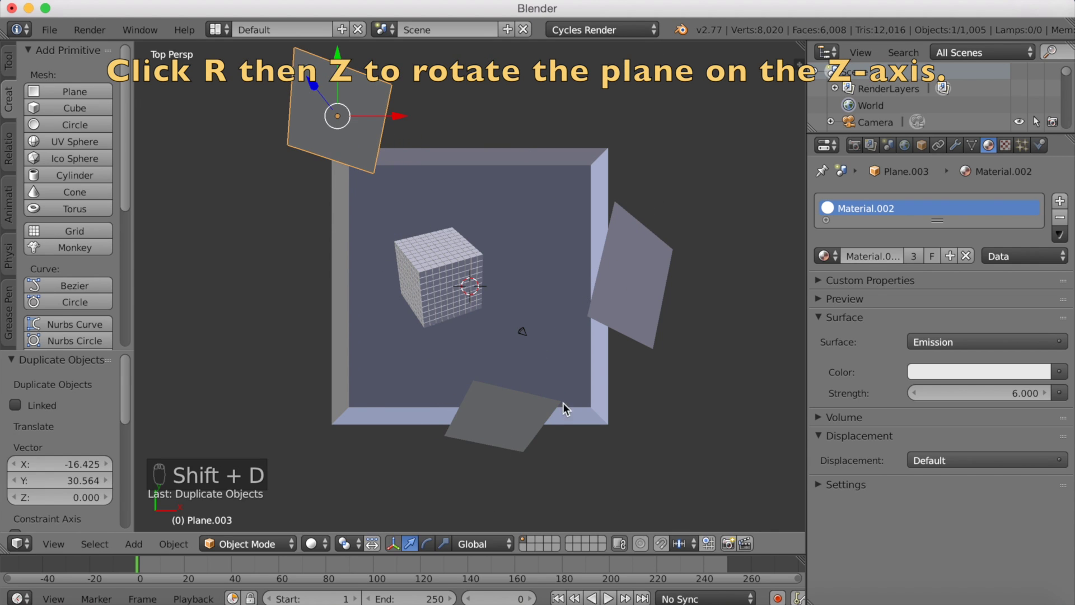
key("r")
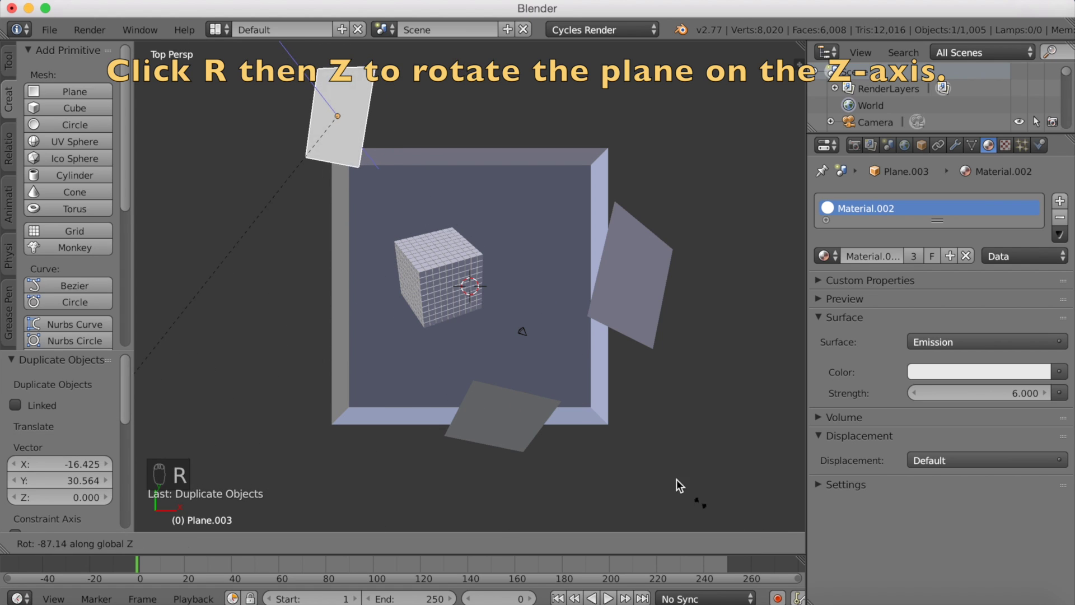
left_click_drag(798, 107, 655, 205)
key("s")
key("g")
left_click(655, 206)
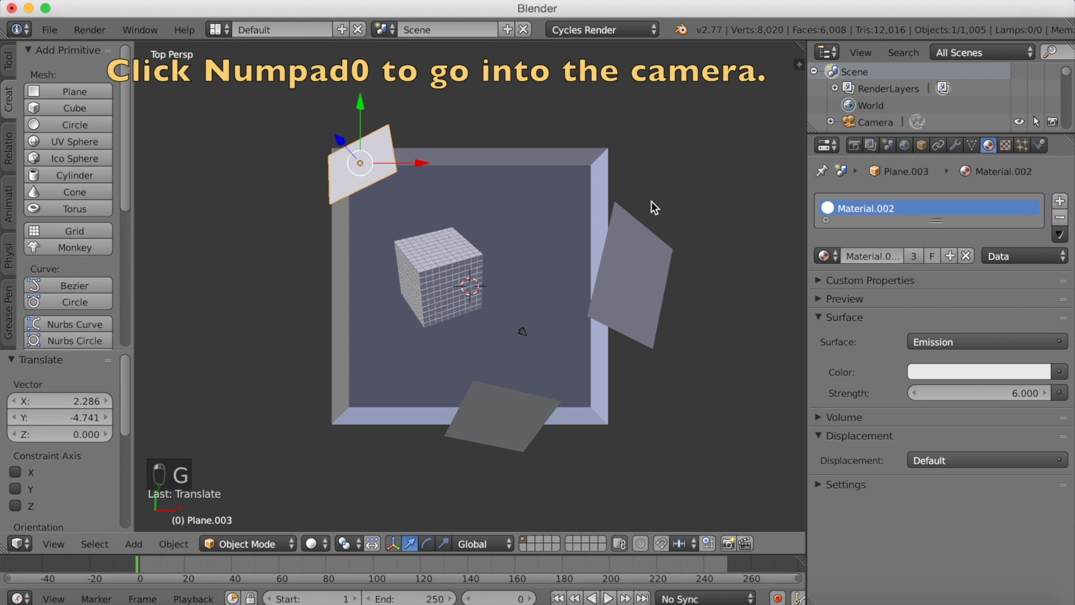
Step: Fly the camera so its view frames the cube pile and advance to frame 107
key("KP_0")
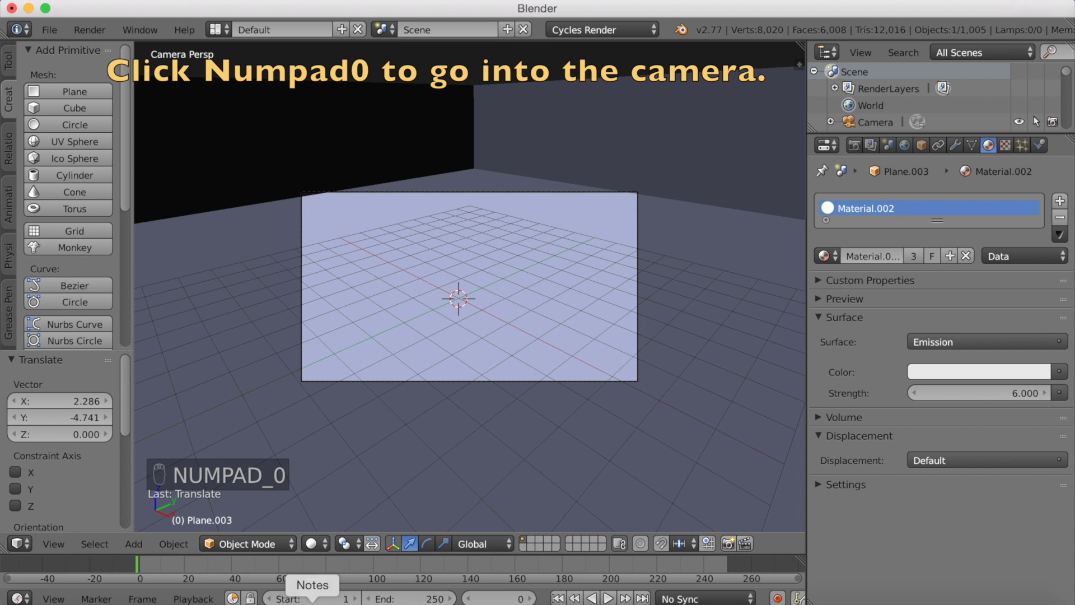
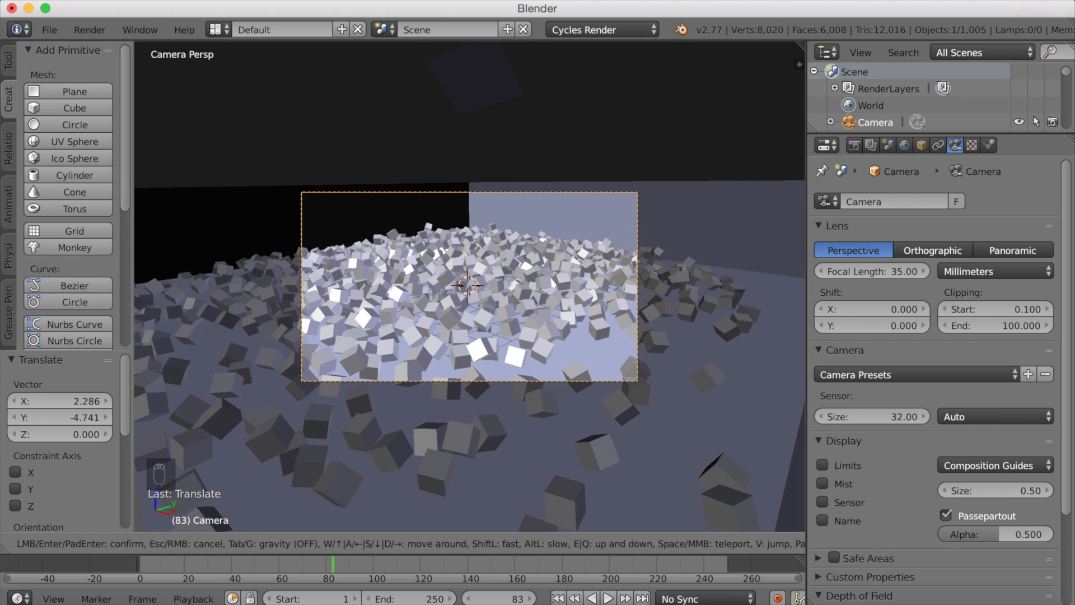
left_click_drag(333, 570, 302, 574)
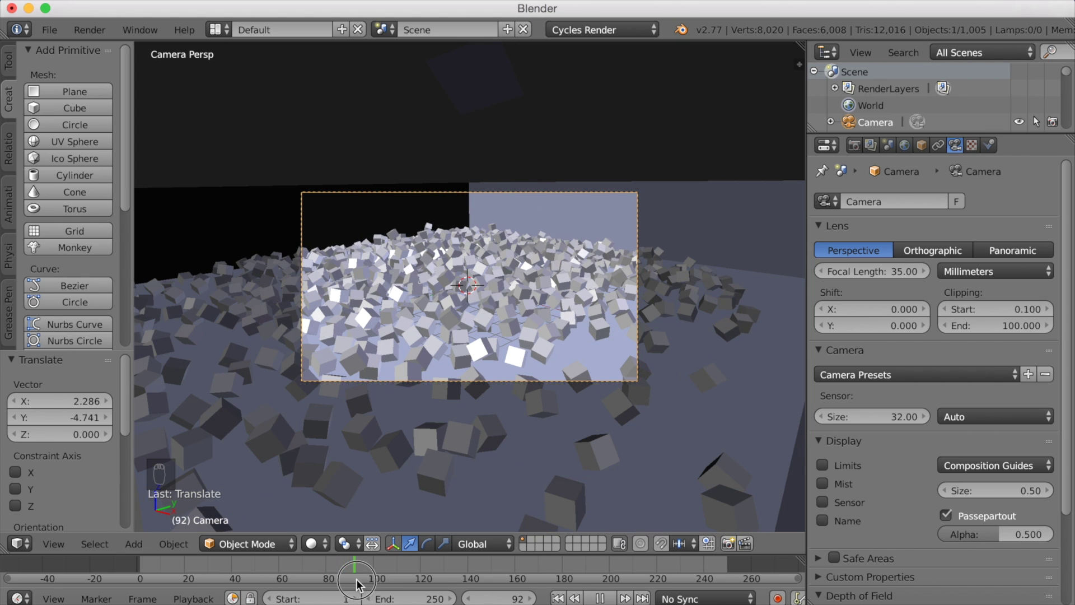
left_click_drag(725, 206, 527, 325)
Step: Begin scaling the white floor plane up around the cube pile
key("s")
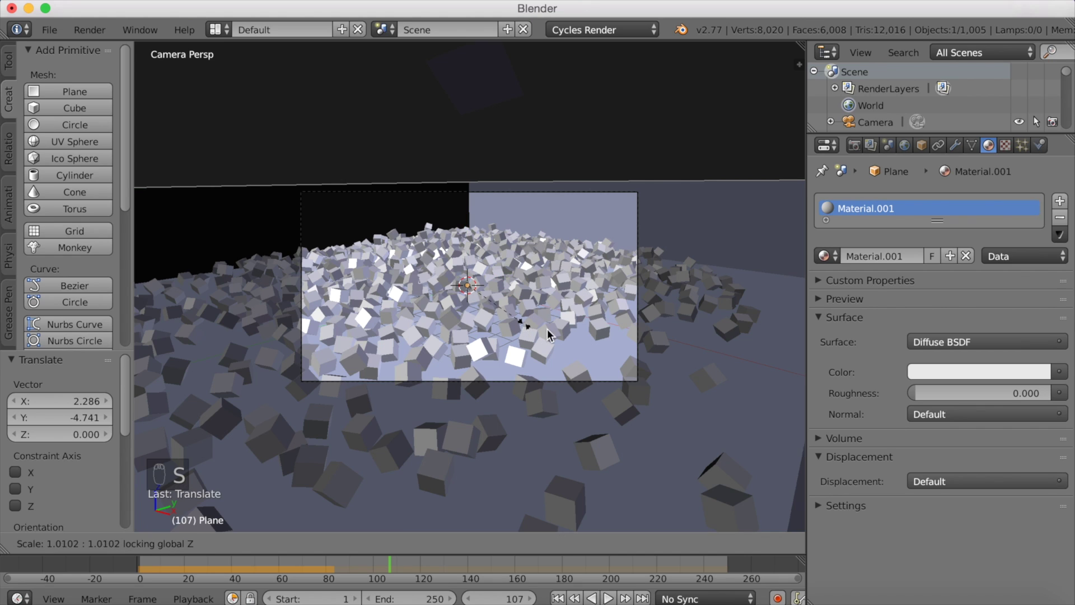
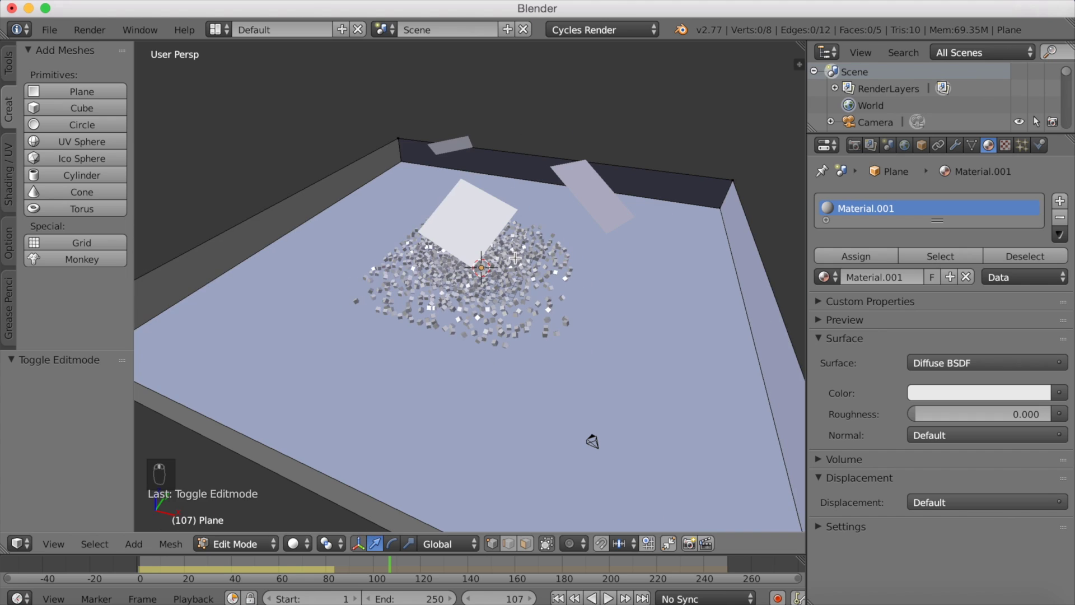
Step: Start selecting the floor's edges in Edit Mode for the brown material
left_click(510, 540)
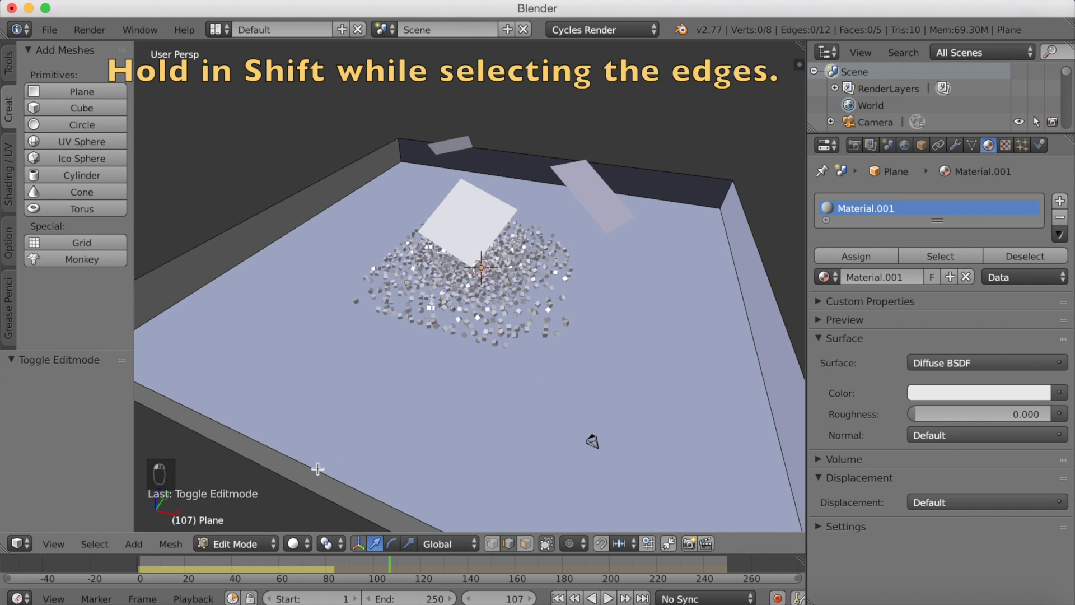
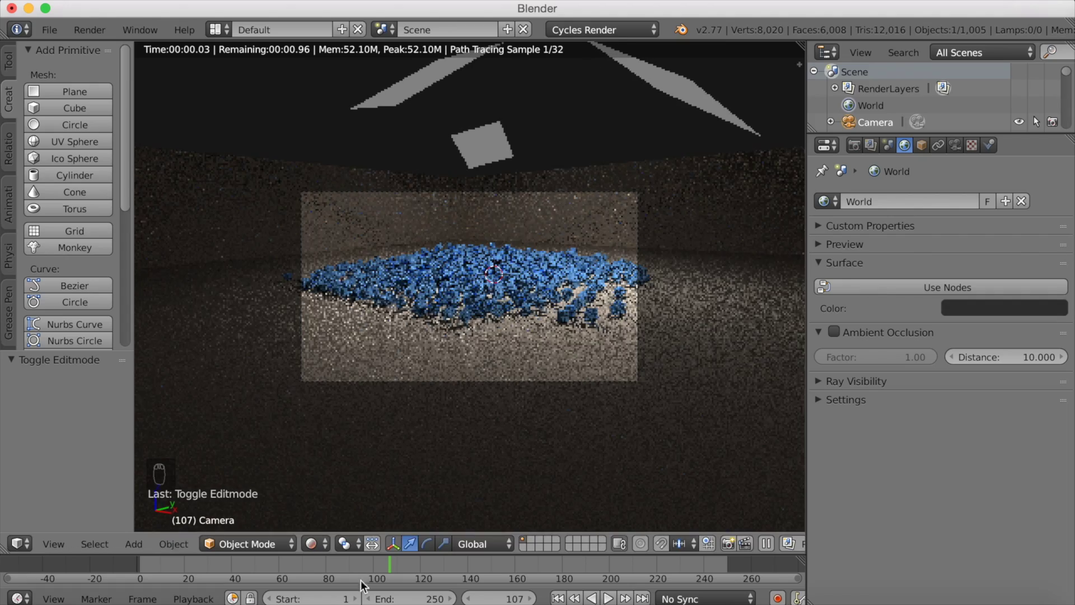
Step: Scrub back to frame 45 and zoom so the camera frame fills the rendered viewport
left_click_drag(379, 567, 290, 575)
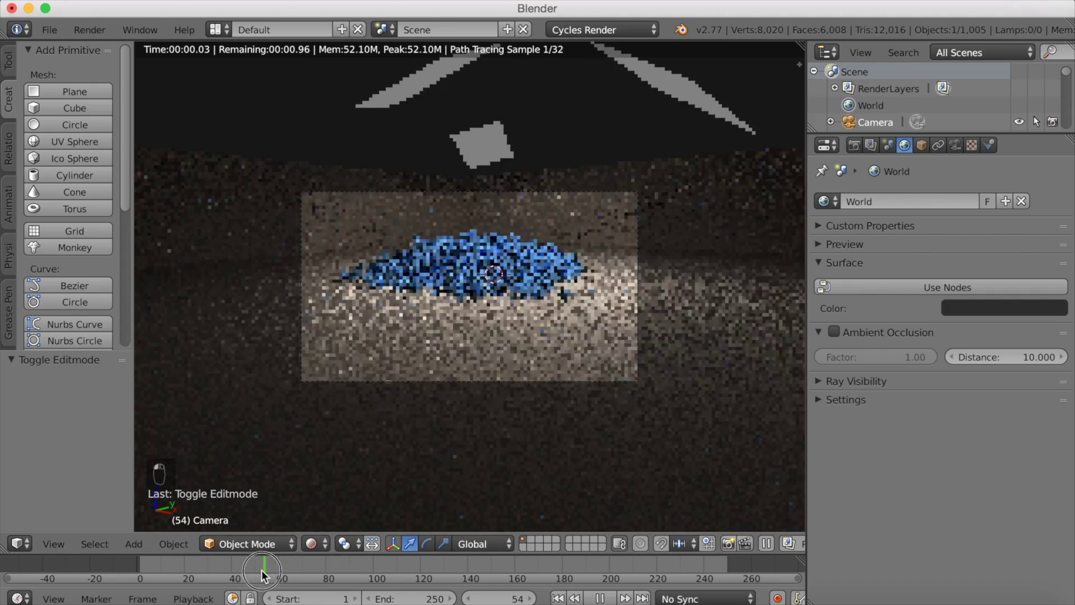
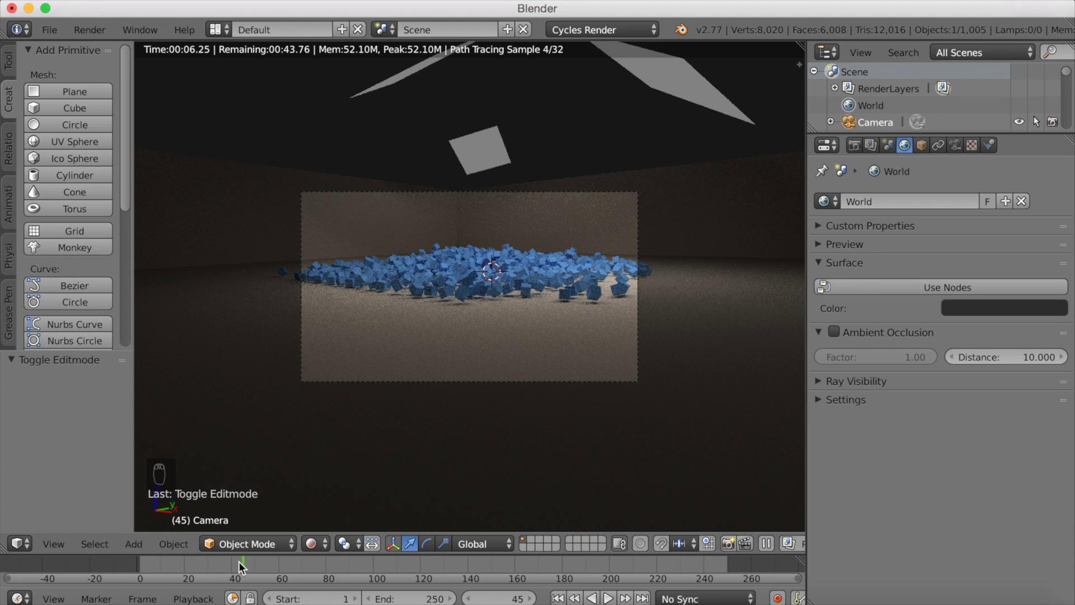
left_click_drag(503, 363, 486, 364)
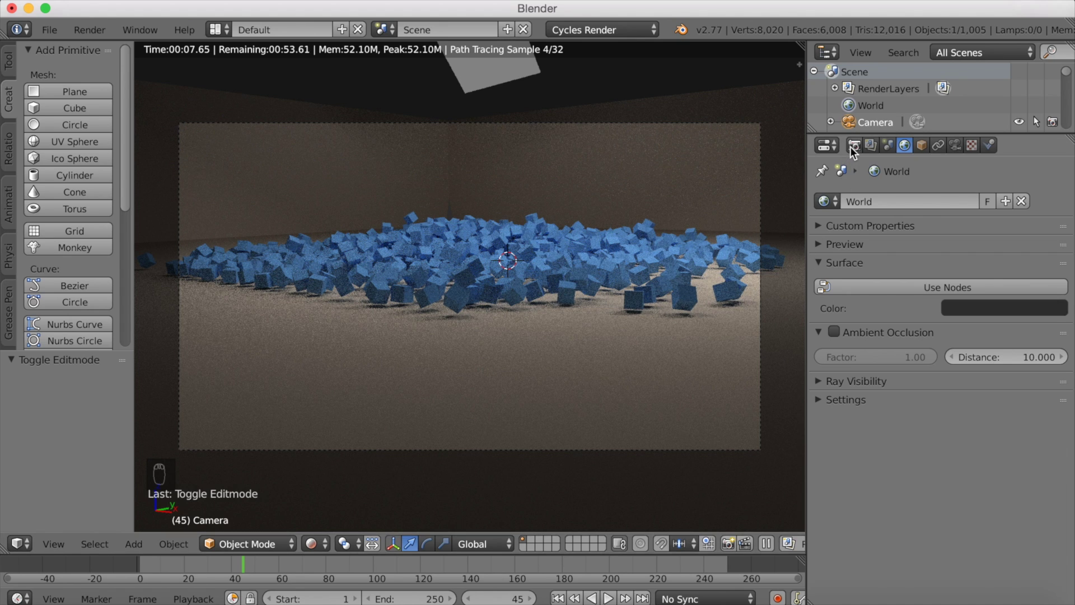
Step: Scroll Render properties to Output and restart playback from the first frame
left_click_drag(854, 150, 932, 392)
left_click_drag(878, 446, 600, 575)
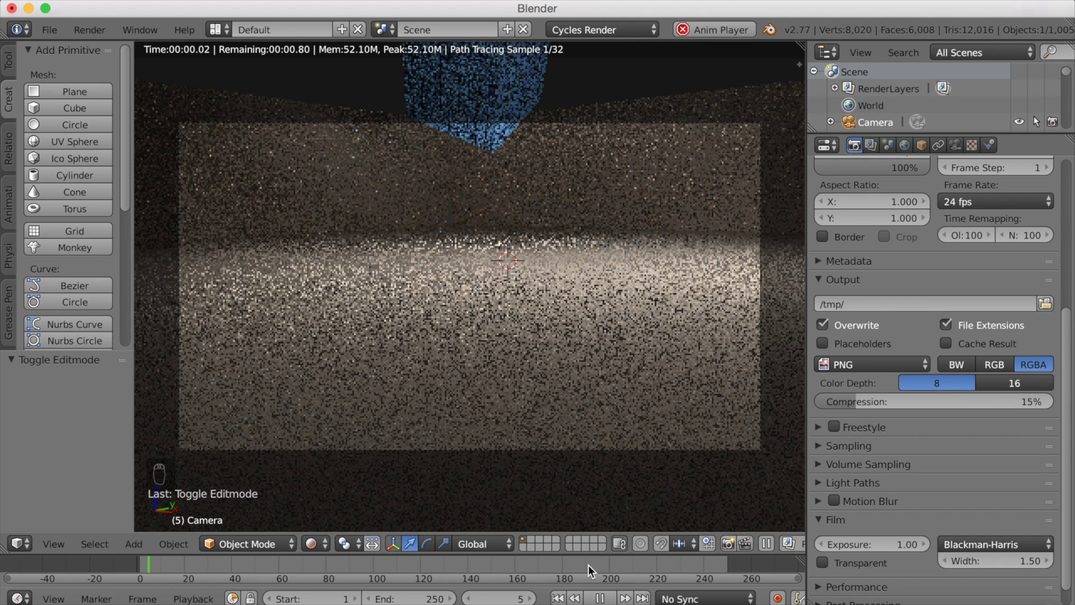